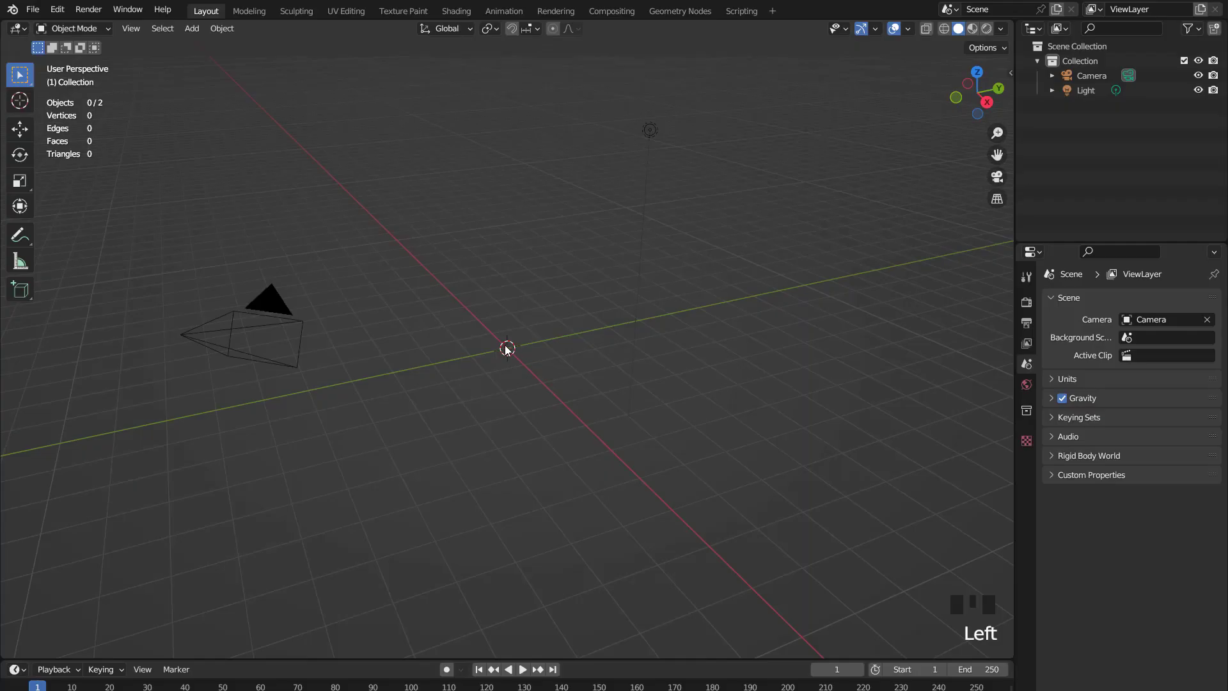
# - Add a cube and scale it narrower in front view to form a tall box
pyautogui.moveTo(199, 30); pyautogui.dragTo(557, 285)
pyautogui.scroll(3)
pyautogui.press('KP_1')
pyautogui.scroll(3)
pyautogui.press('Tab')
pyautogui.scroll(-3)
pyautogui.press('s')
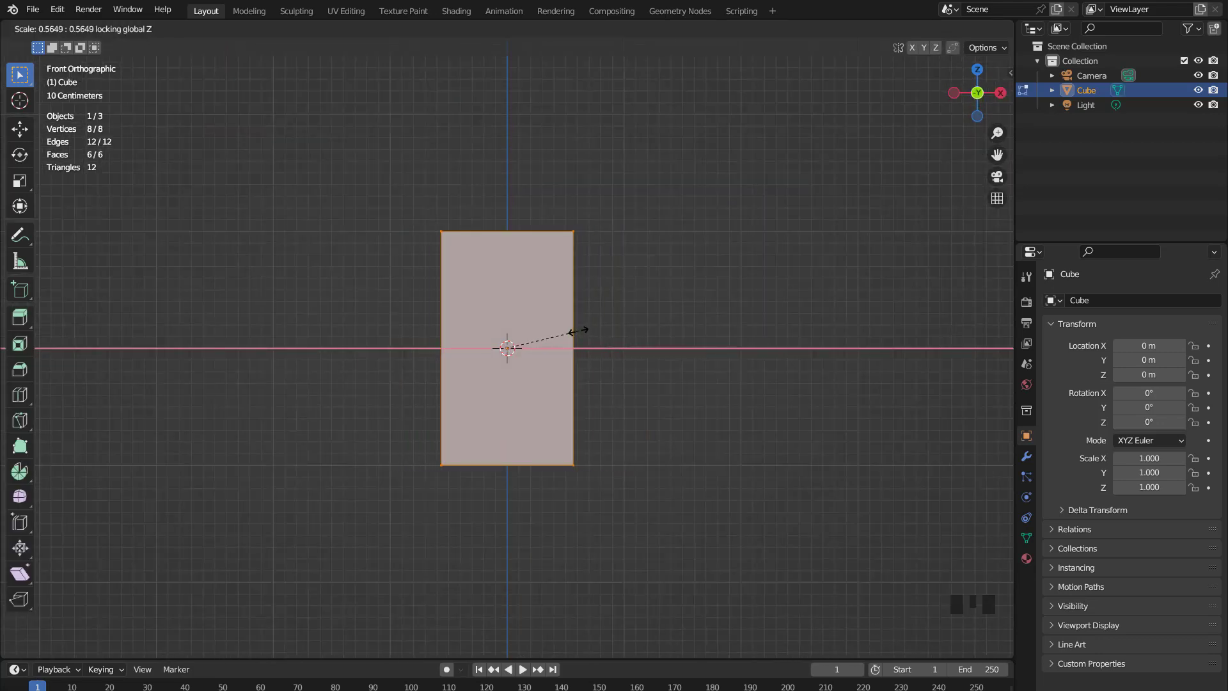
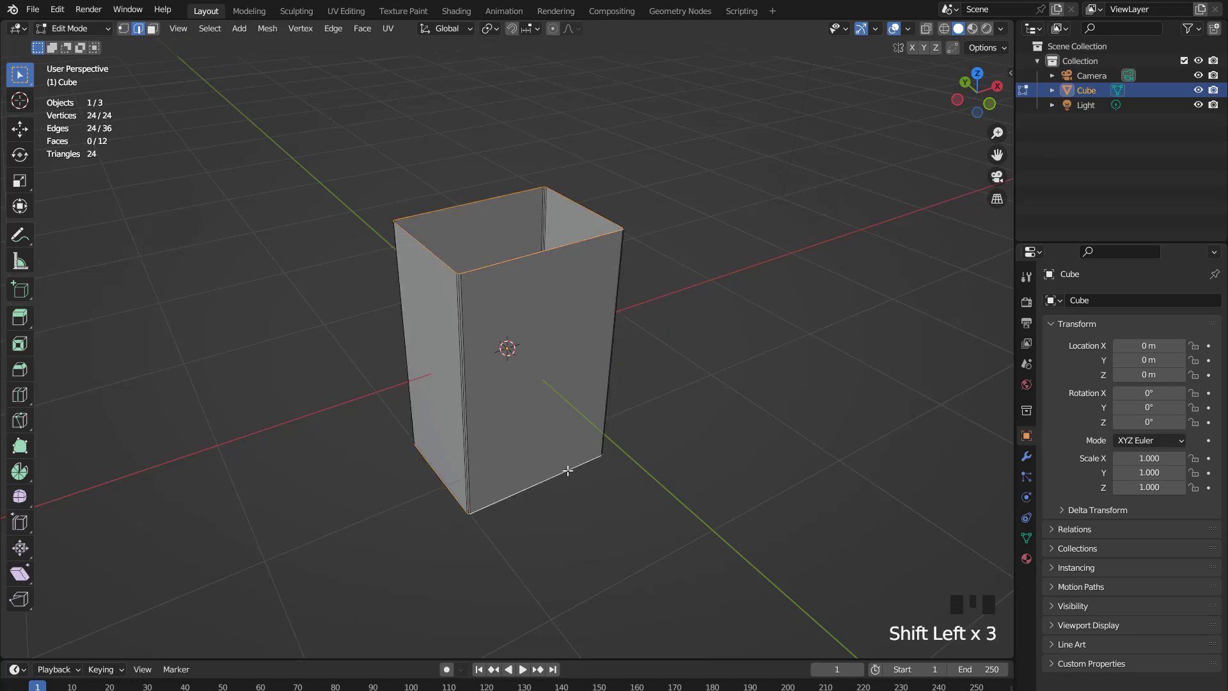
# - Extrude the box's open rims and stretch the extrusion vertically along Z
pyautogui.press('KP_1')
pyautogui.scroll(3)
pyautogui.scroll(-3)
pyautogui.press('e')
pyautogui.press('s')
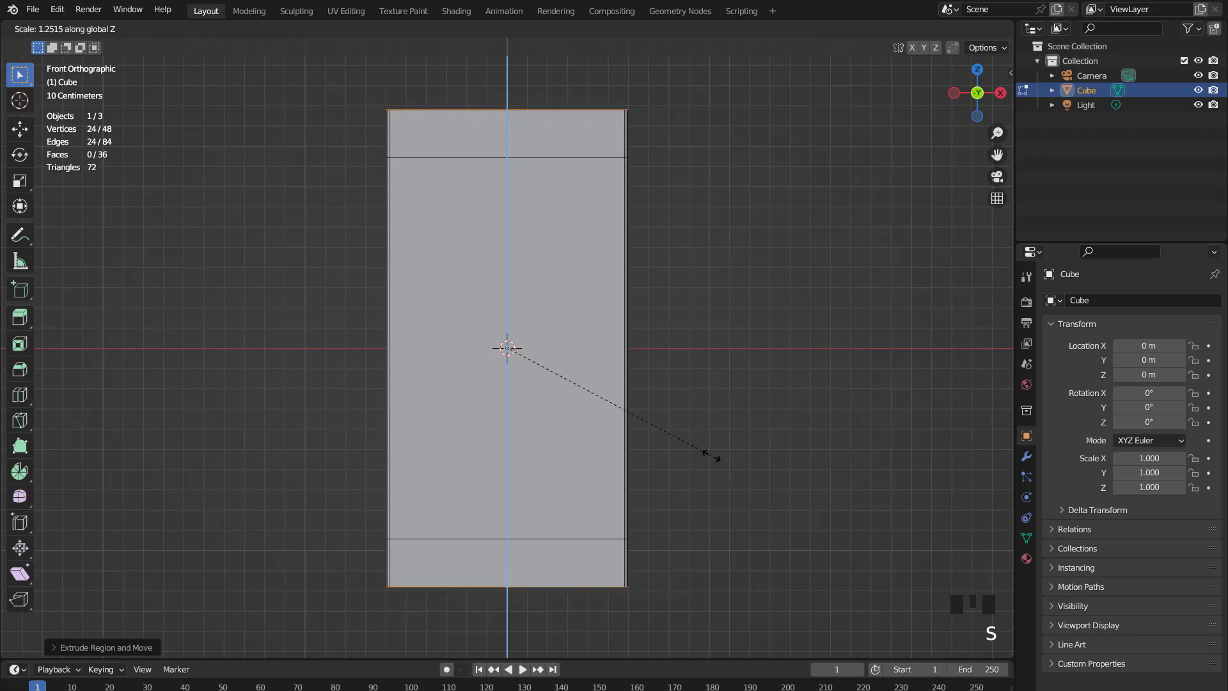
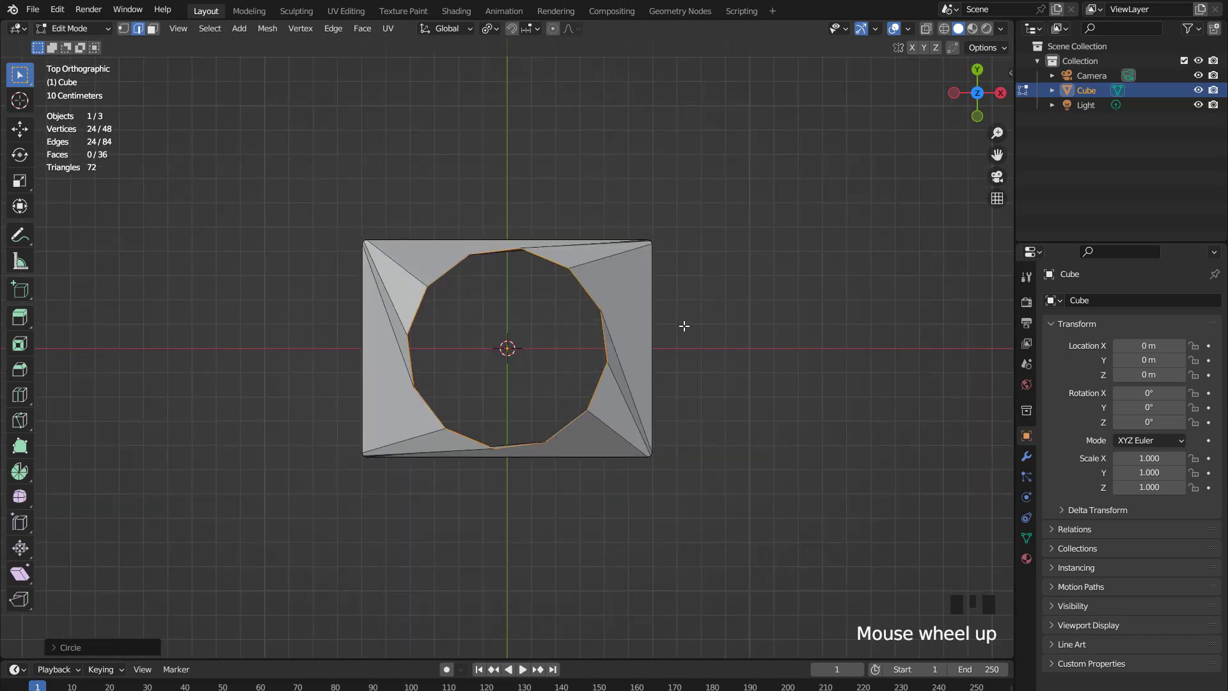
# - Rotate the circular rims in top view, then shrink them inward from front view
pyautogui.scroll(3)
pyautogui.scroll(-3)
pyautogui.press('r')
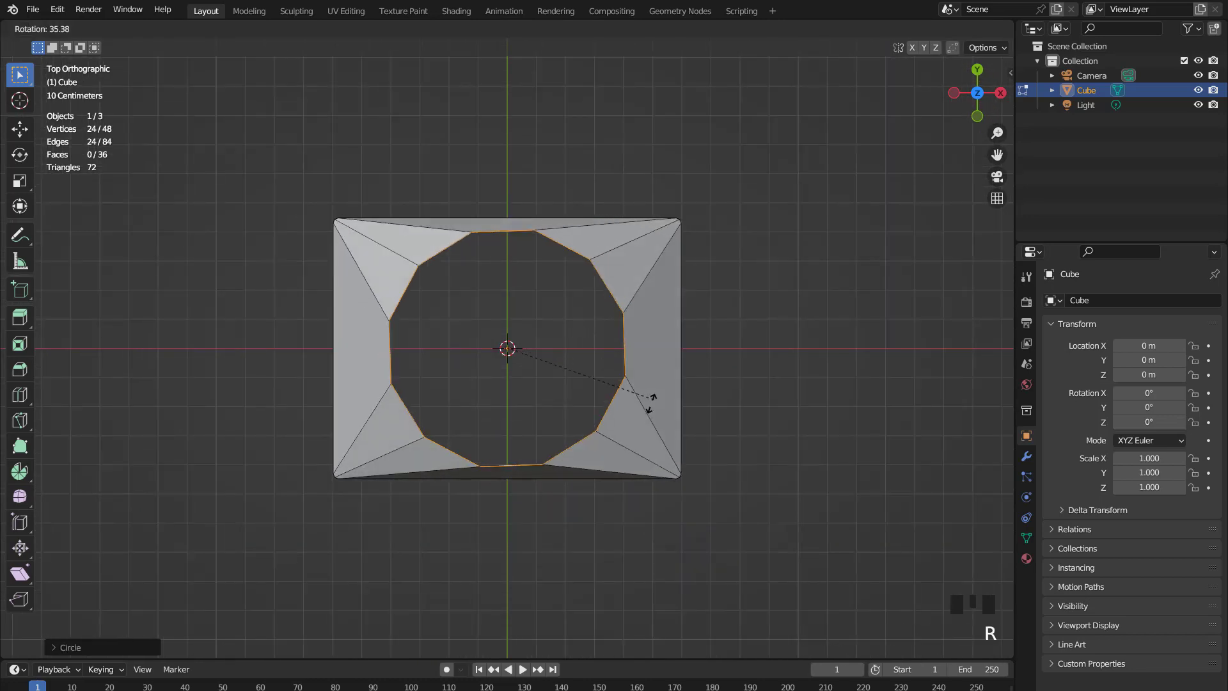
pyautogui.scroll(-3)
pyautogui.press('KP_1')
pyautogui.scroll(3)
pyautogui.scroll(-3)
pyautogui.press('s')
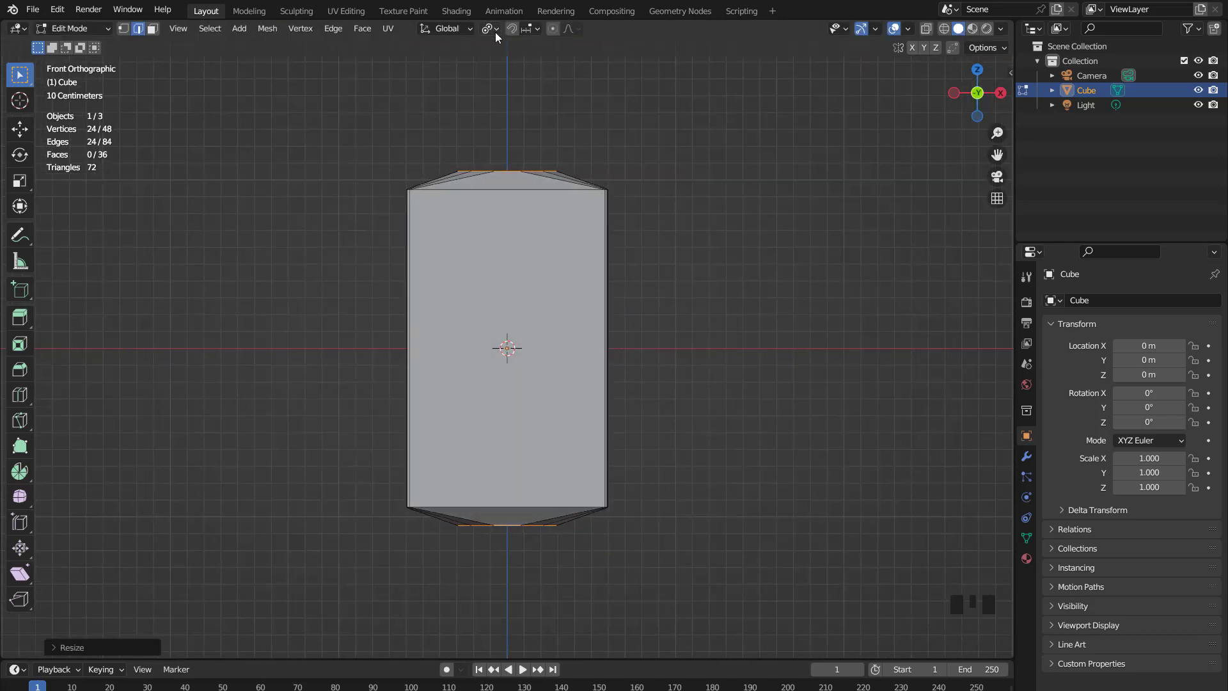
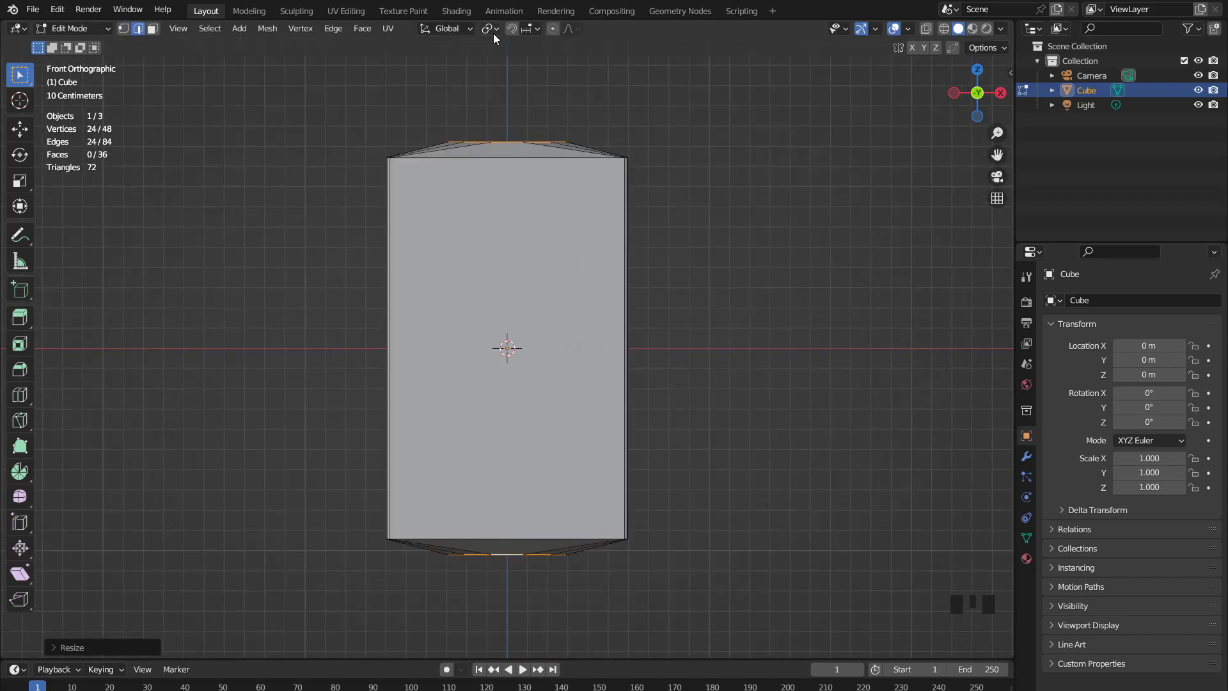
# - Extrude the end loops into short necks, then widen further extrusions into caps
pyautogui.press('e')
pyautogui.press('s')
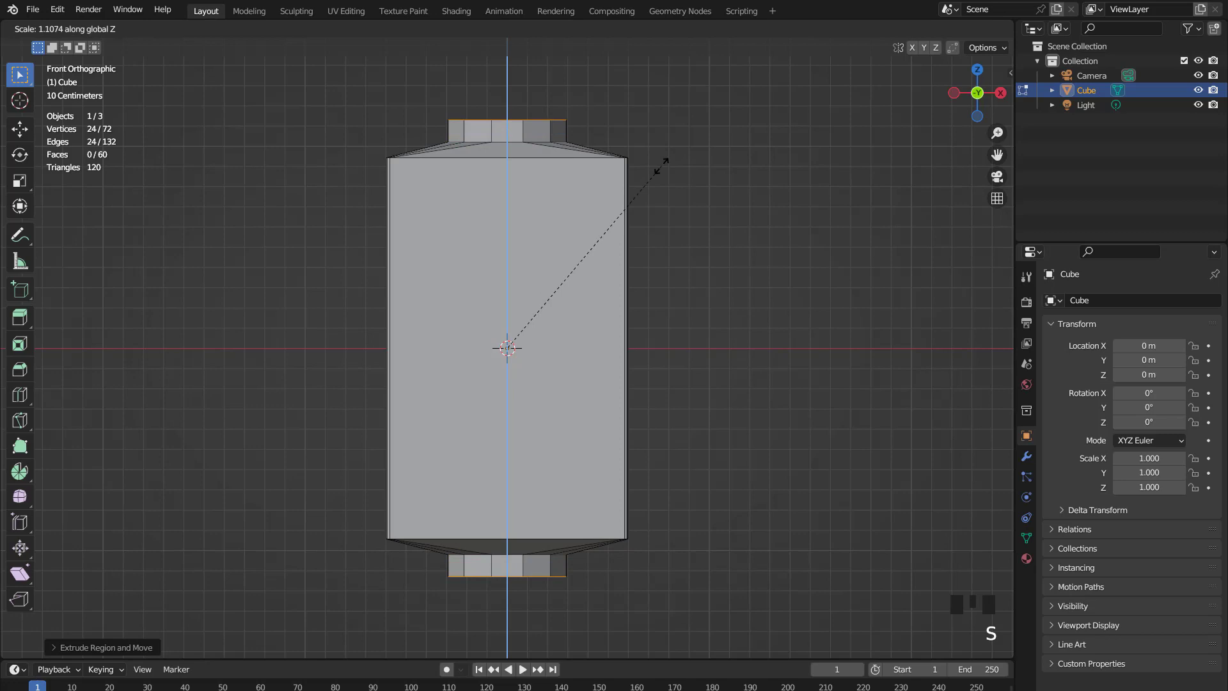
pyautogui.press('e')
pyautogui.press('s')
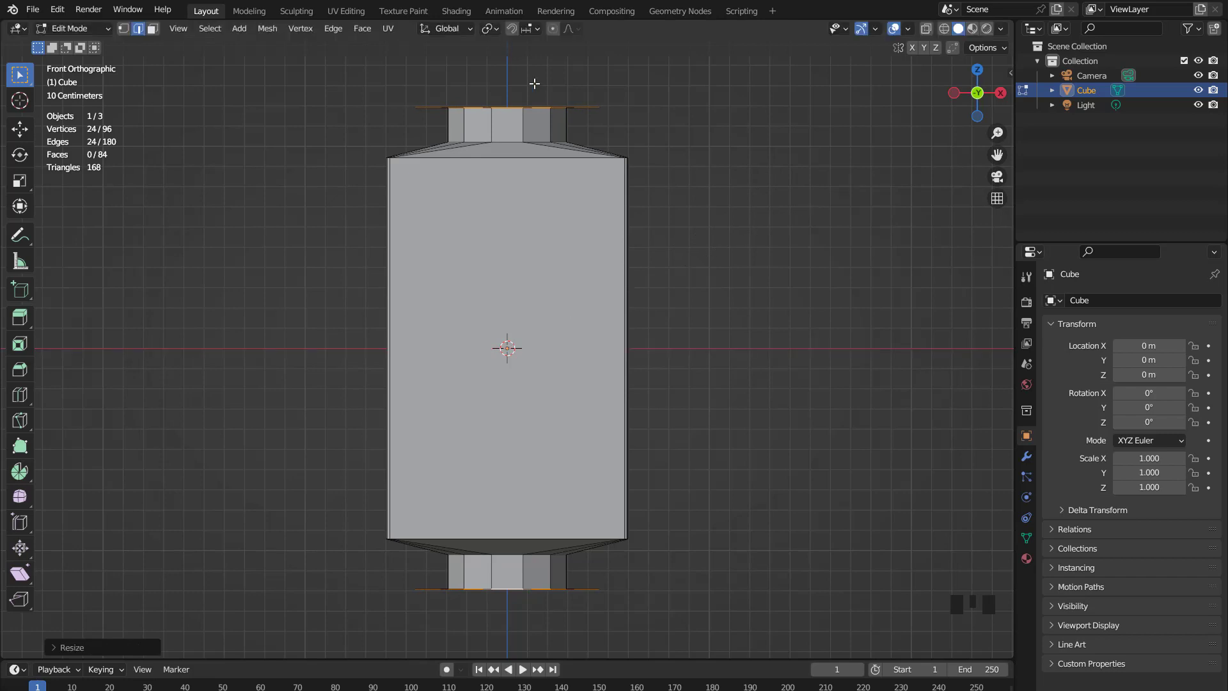
pyautogui.scroll(-3)
pyautogui.press('e')
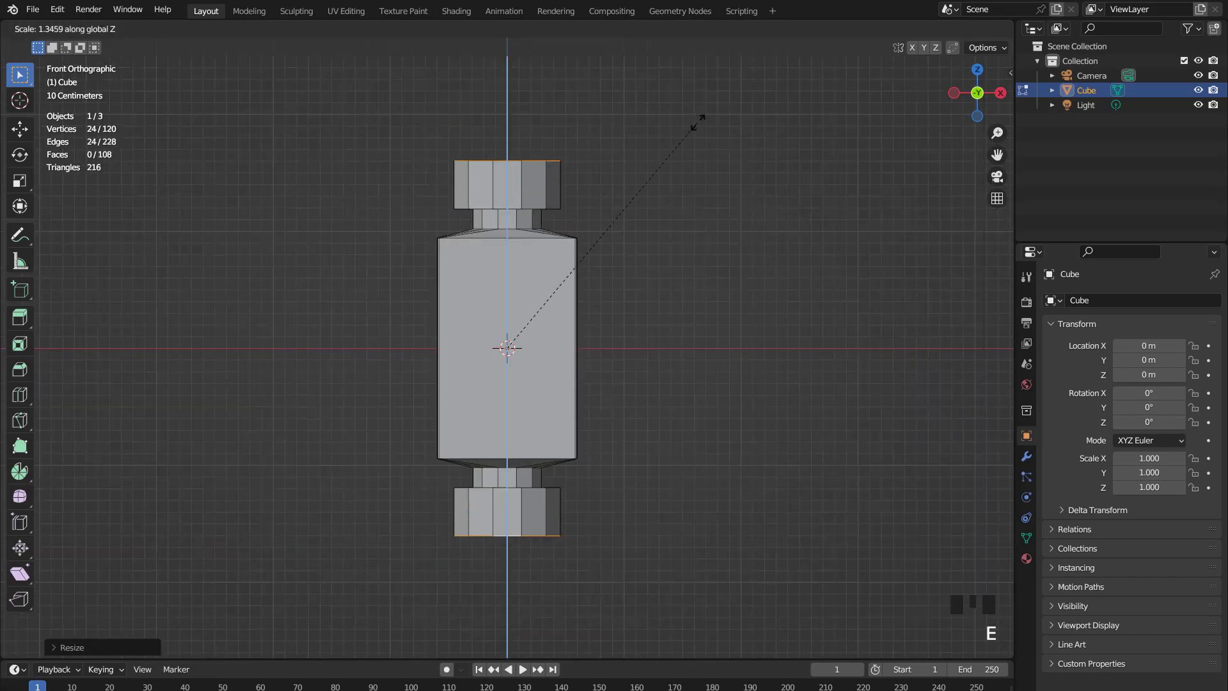
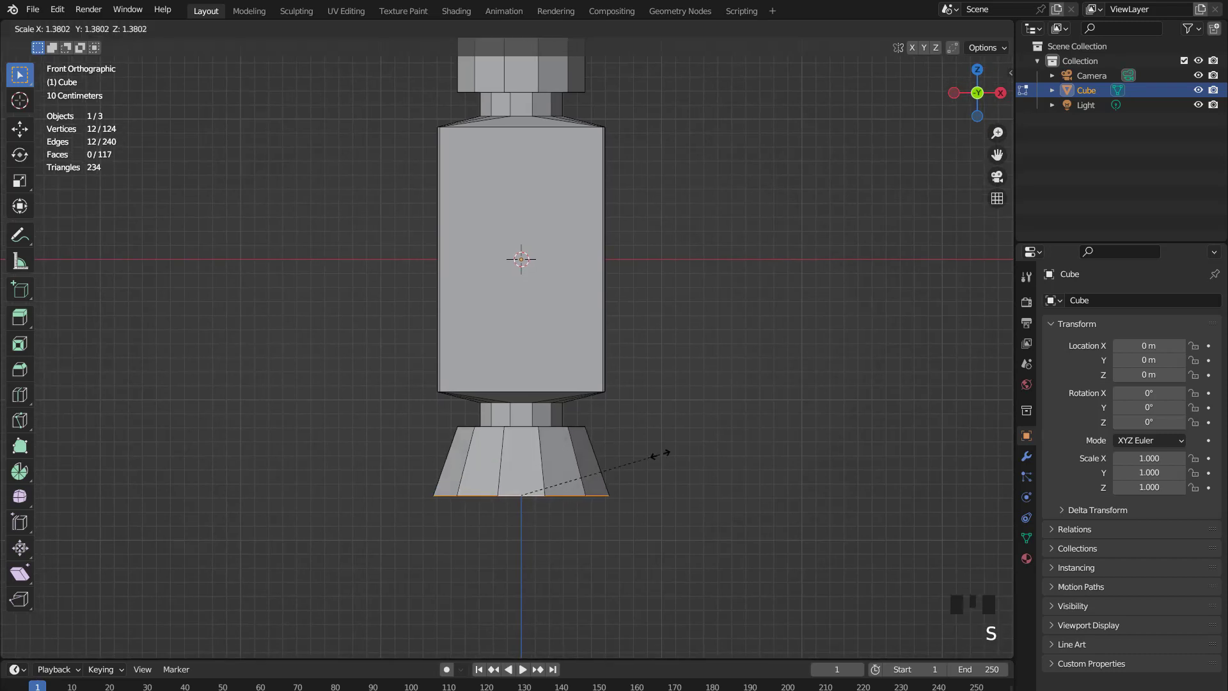
# - Extrude the bottom cap loop downward along Z into a straight base
pyautogui.scroll(-3)
pyautogui.scroll(3)
pyautogui.scroll(-3)
pyautogui.scroll(3)
pyautogui.press('e')
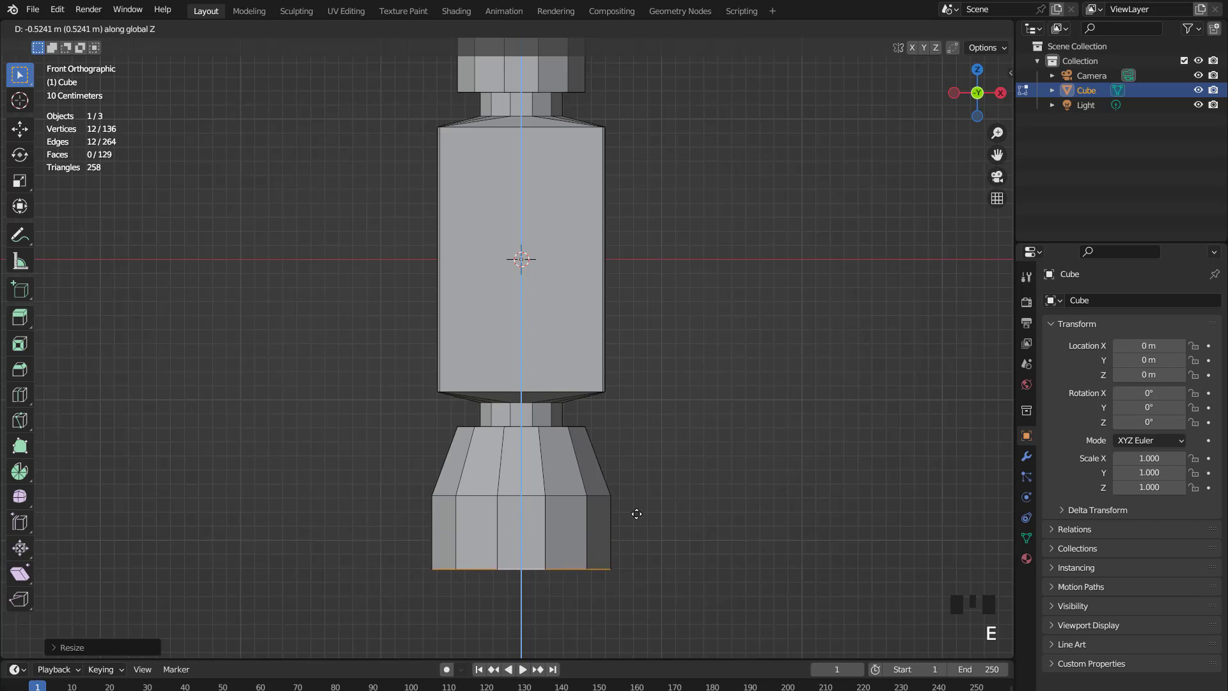
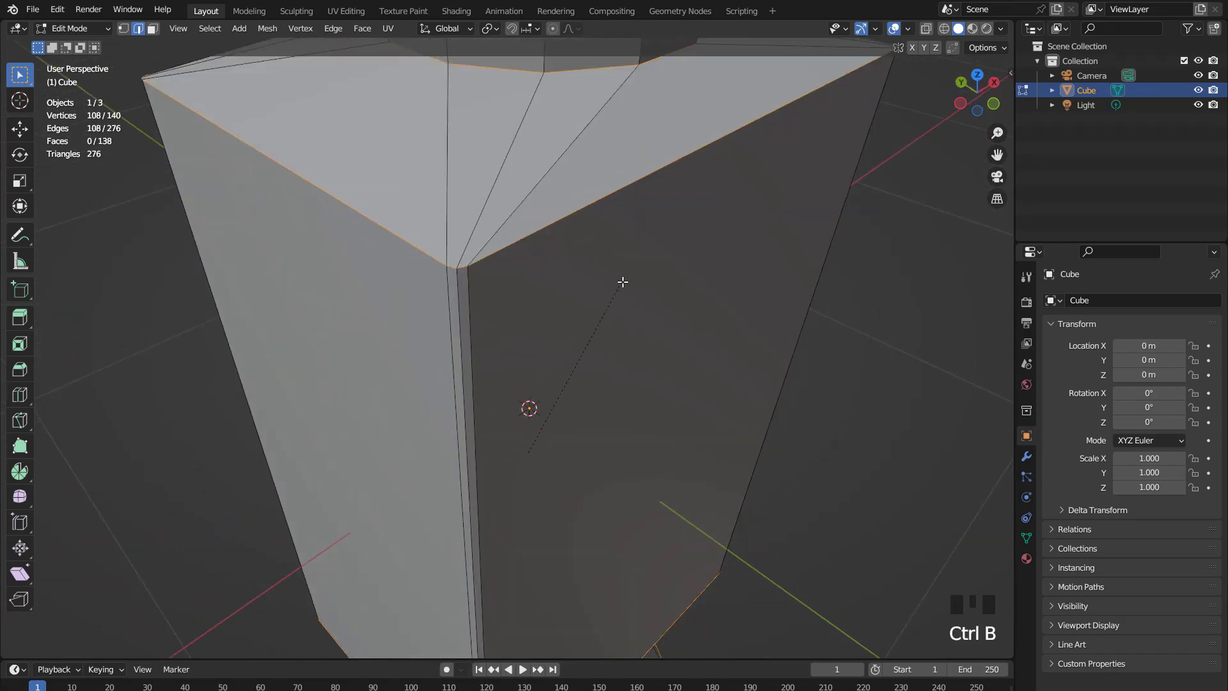
# - Add edge loops near the top and bottom cap edges and slide them toward the rims
pyautogui.scroll(-3)
pyautogui.moveTo(561, 262); pyautogui.dragTo(461, 240)
pyautogui.press('Tab')
pyautogui.scroll(-3)
pyautogui.moveTo(567, 261); pyautogui.dragTo(619, 344)
pyautogui.scroll(3)
pyautogui.press('Tab')
pyautogui.moveTo(554, 251); pyautogui.dragTo(554, 220)
pyautogui.press('ctrl+r')
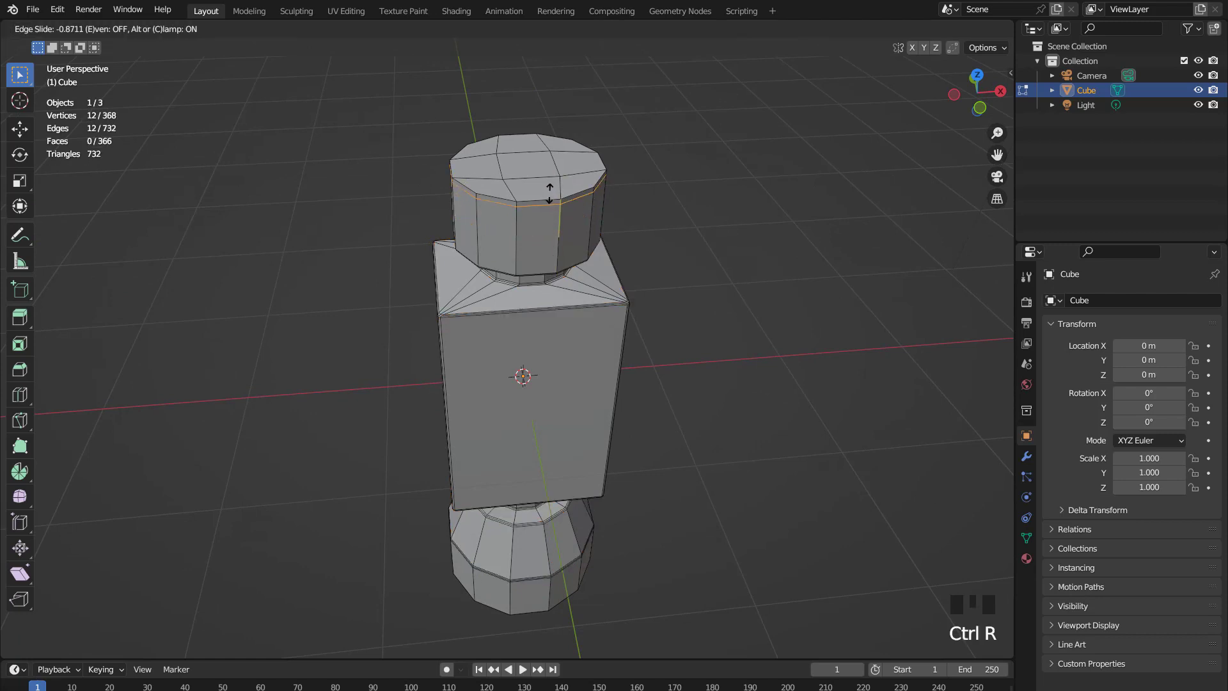
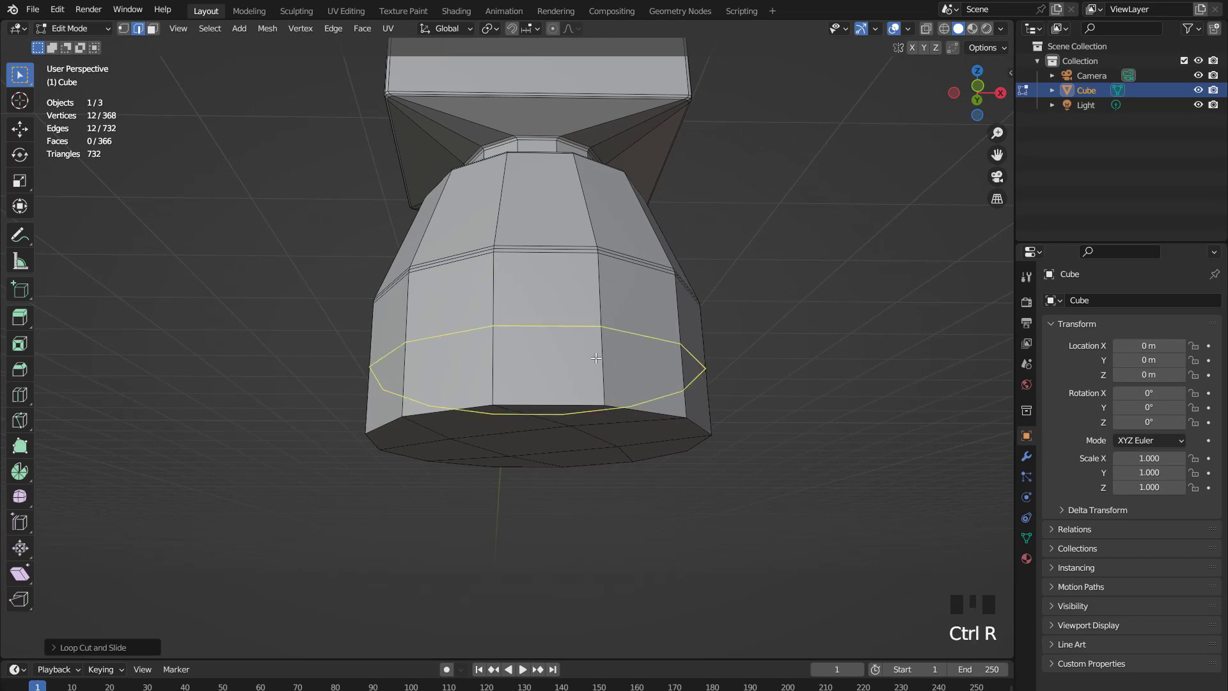
pyautogui.scroll(-3)
pyautogui.press('Tab')
pyautogui.scroll(-3)
pyautogui.press('KP_1')
pyautogui.middleClick(577, 341)
# - Add a Subdivision modifier (Ctrl+1) and place tightening loops along the bottom base
pyautogui.scroll(3)
pyautogui.scroll(3)
pyautogui.press('ctrl+1')
pyautogui.scroll(3)
pyautogui.scroll(-3)
pyautogui.moveTo(539, 256); pyautogui.dragTo(486, 297)
pyautogui.scroll(-3)
pyautogui.moveTo(580, 333); pyautogui.dragTo(527, 330)
pyautogui.press('KP_1')
pyautogui.scroll(3)
pyautogui.press('Tab')
pyautogui.moveTo(573, 426); pyautogui.dragTo(571, 327)
pyautogui.scroll(3)
pyautogui.scroll(3)
pyautogui.press('ctrl+r')
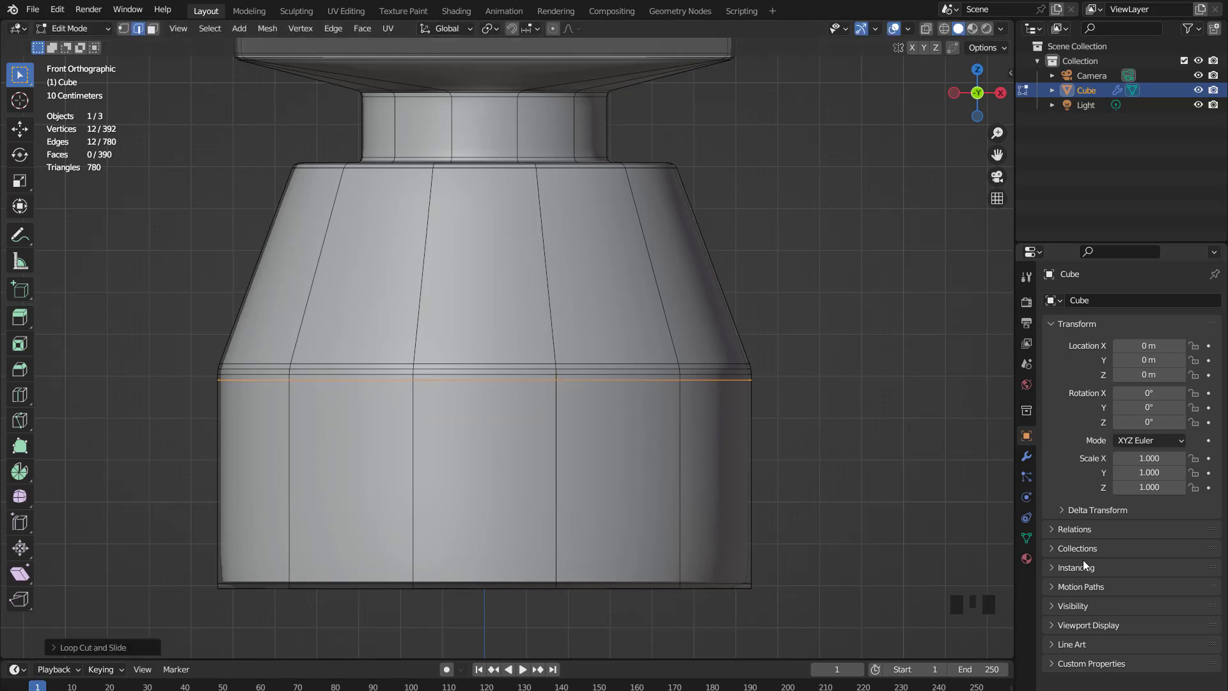
# - Check the Subdivision level 1 in the modifier panel and reposition the bottom-cap loop
pyautogui.click(1033, 464)
pyautogui.click(1147, 324)
pyautogui.scroll(3)
pyautogui.press('g')
pyautogui.scroll(3)
pyautogui.press('g')
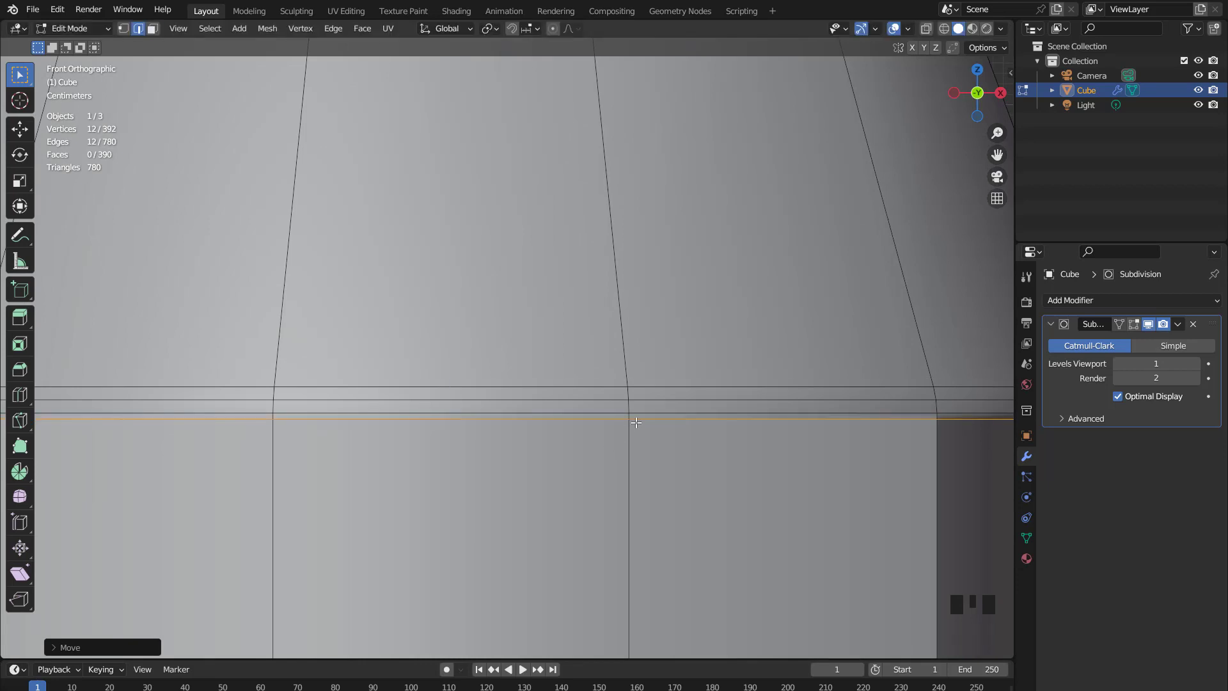
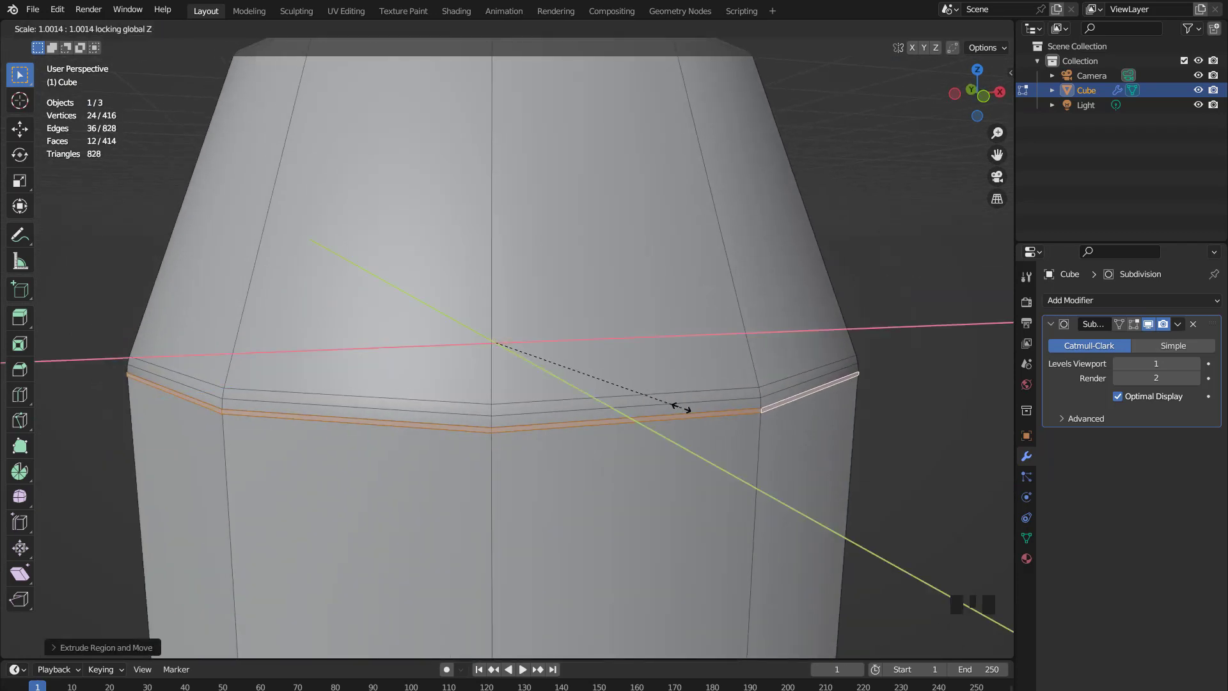
# - Extrude and scale the bottom cap's middle loop into a thin raised ring
pyautogui.press('e')
pyautogui.press('s')
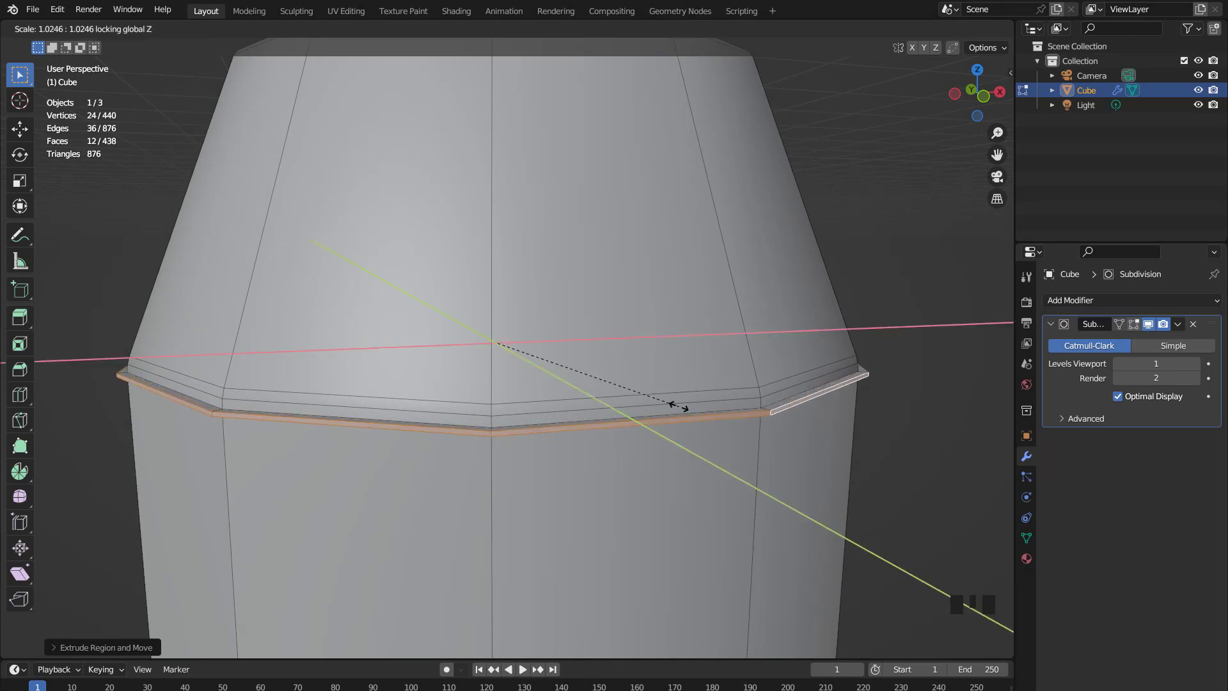
pyautogui.press('e')
pyautogui.press('s')
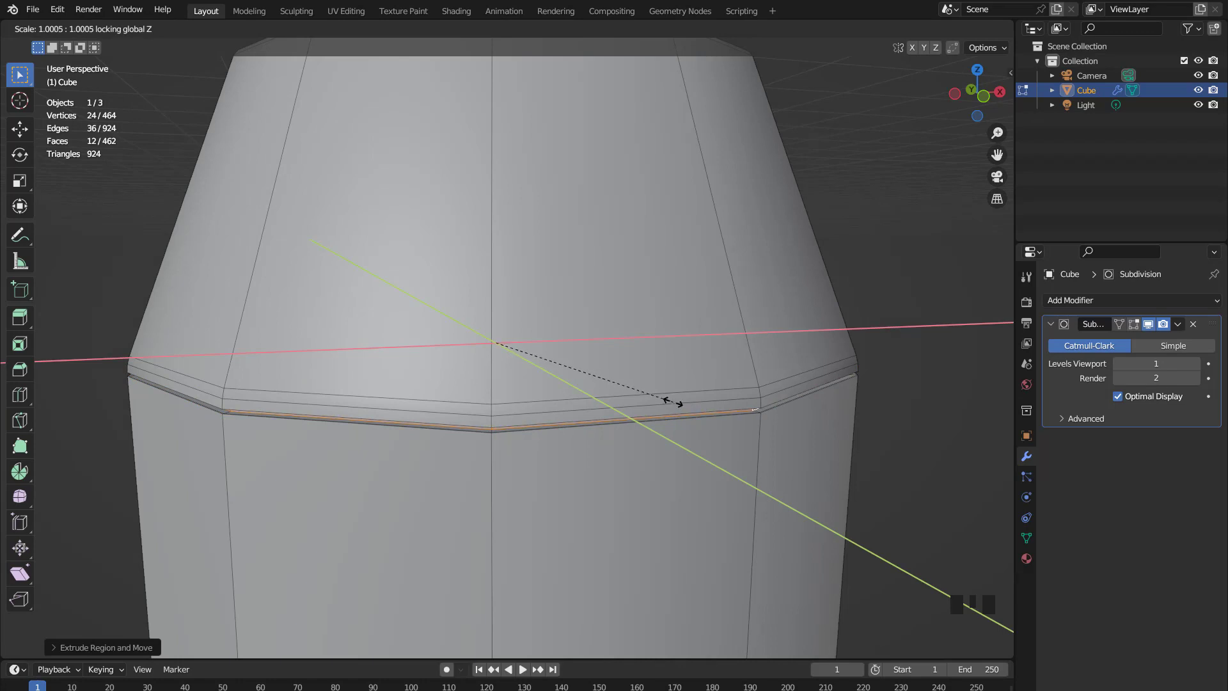
pyautogui.press('Tab')
pyautogui.scroll(-3)
pyautogui.moveTo(633, 383); pyautogui.dragTo(603, 405)
pyautogui.press('KP_1')
pyautogui.middleClick(571, 476)
pyautogui.scroll(-3)
pyautogui.moveTo(621, 462); pyautogui.dragTo(531, 459)
pyautogui.press('KP_1')
# - Add horizontal edge loops across the central block and select its side faces
pyautogui.click(1155, 323)
pyautogui.scroll(3)
pyautogui.scroll(-3)
pyautogui.press('Tab')
pyautogui.scroll(3)
pyautogui.moveTo(516, 312); pyautogui.dragTo(554, 323)
pyautogui.press('KP_1')
pyautogui.scroll(3)
pyautogui.press('ctrl+r')
pyautogui.moveTo(485, 264); pyautogui.dragTo(553, 266)
pyautogui.press('3')
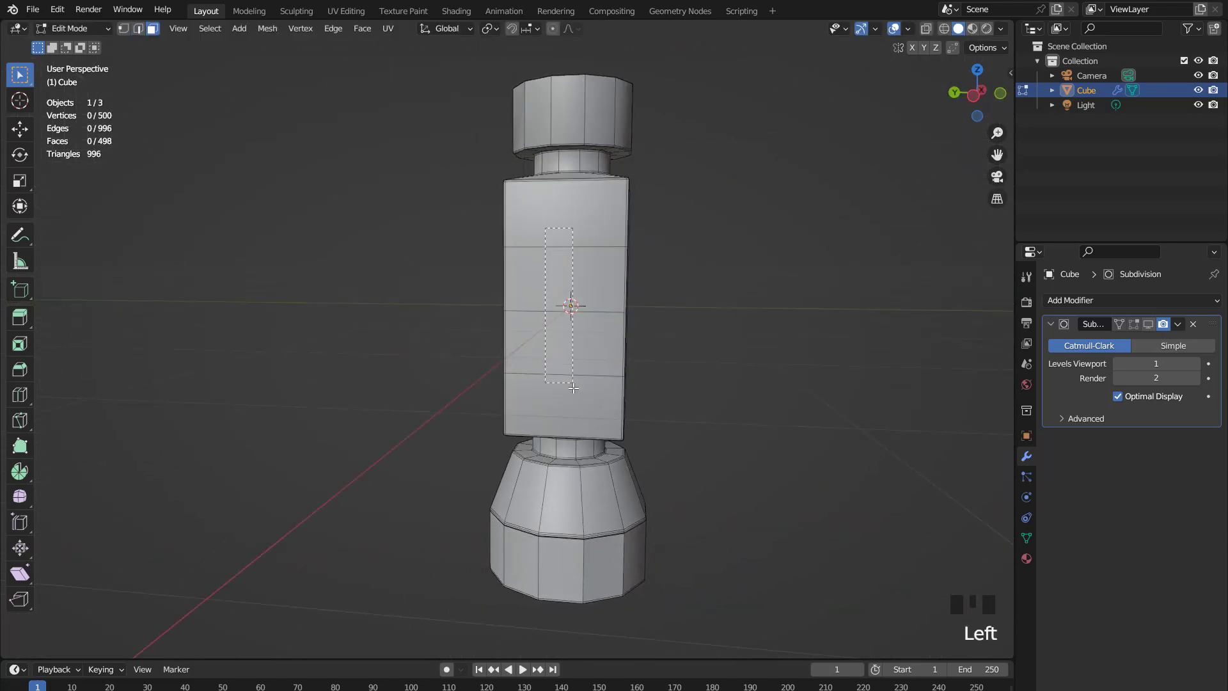
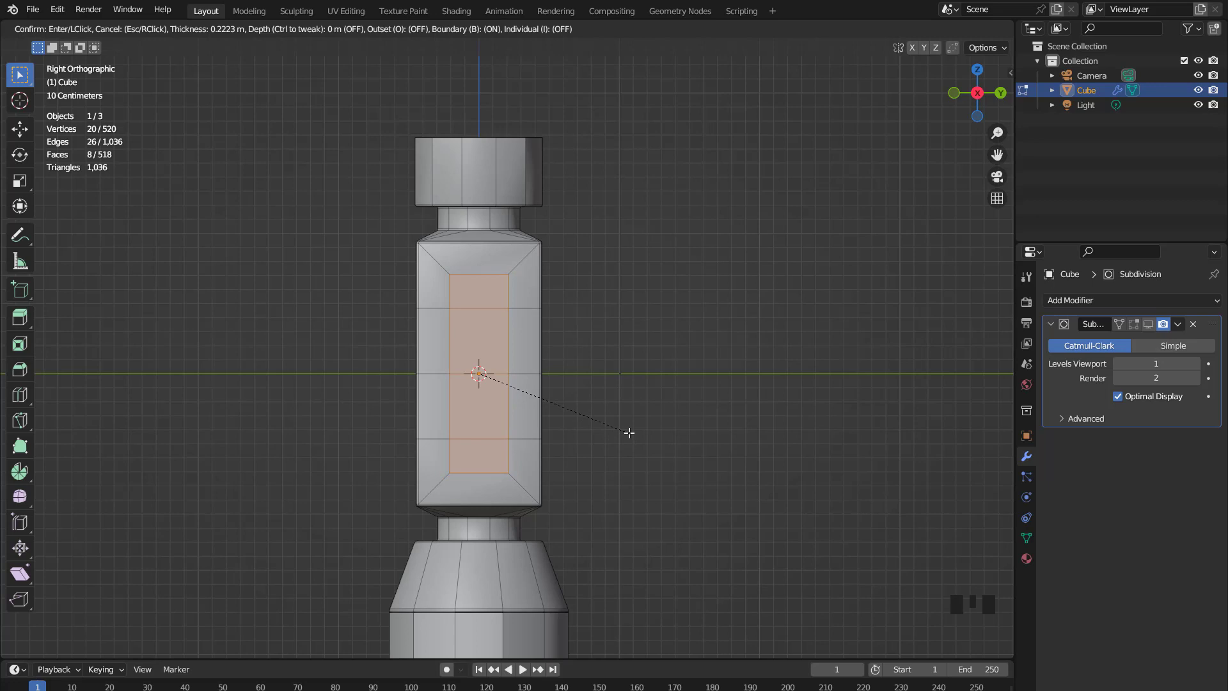
# - Shrink the inset side faces and enable X-ray to reach hidden faces for the pocket
pyautogui.scroll(3)
pyautogui.press('s')
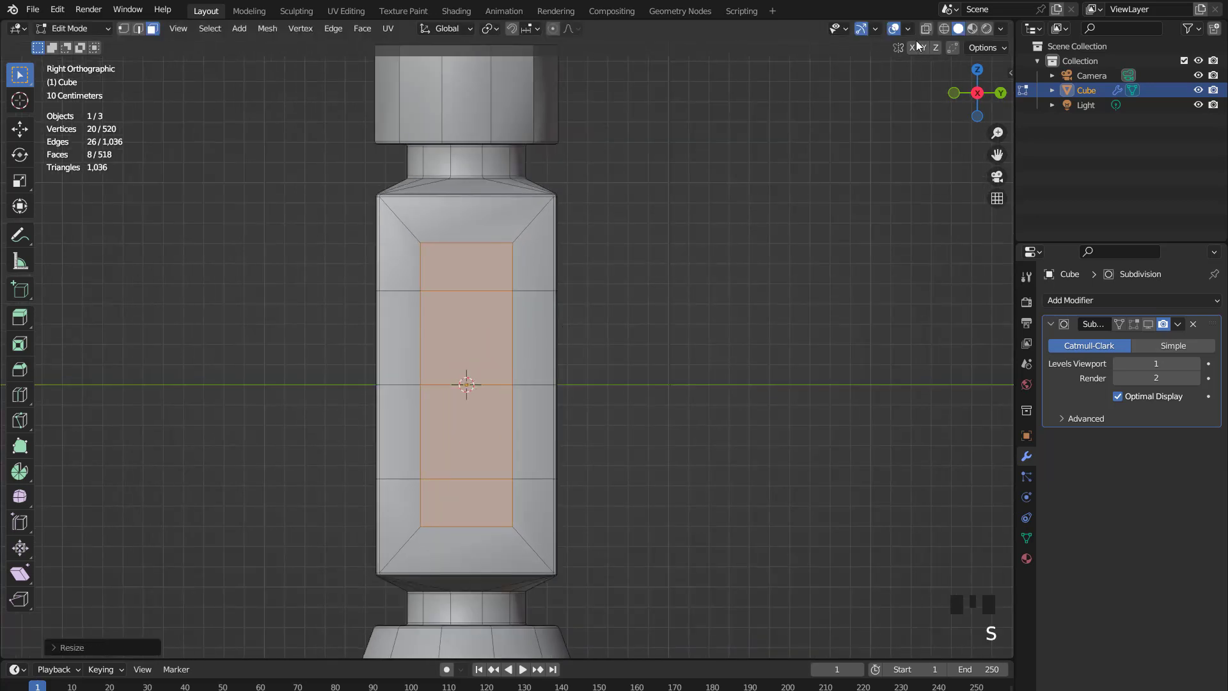
pyautogui.click(930, 28)
pyautogui.press('1')
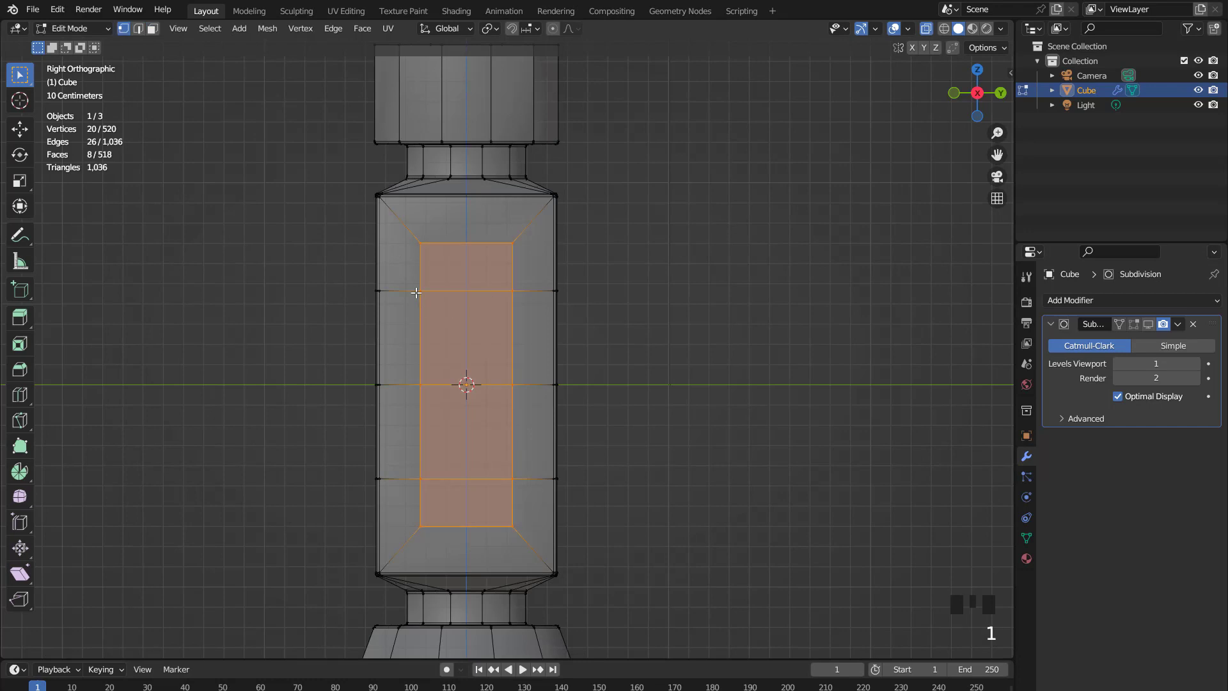
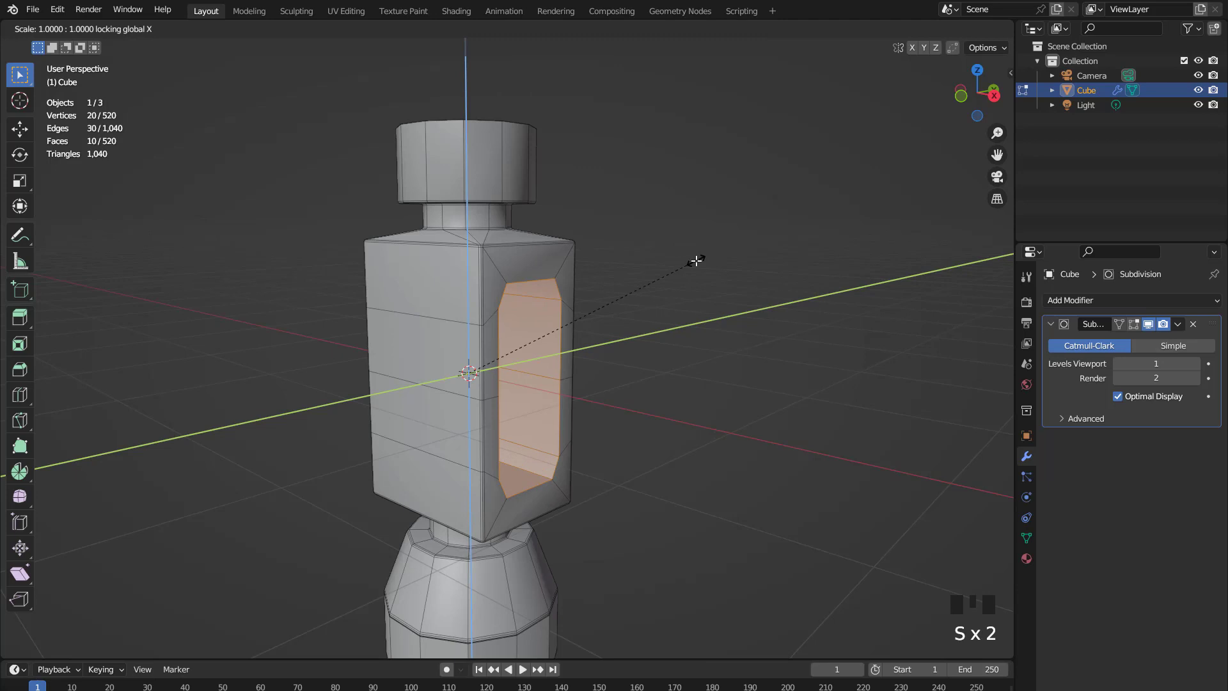
# - Resize the pocket opening from the right-side view
pyautogui.press('KP_3')
pyautogui.scroll(3)
pyautogui.press('s')
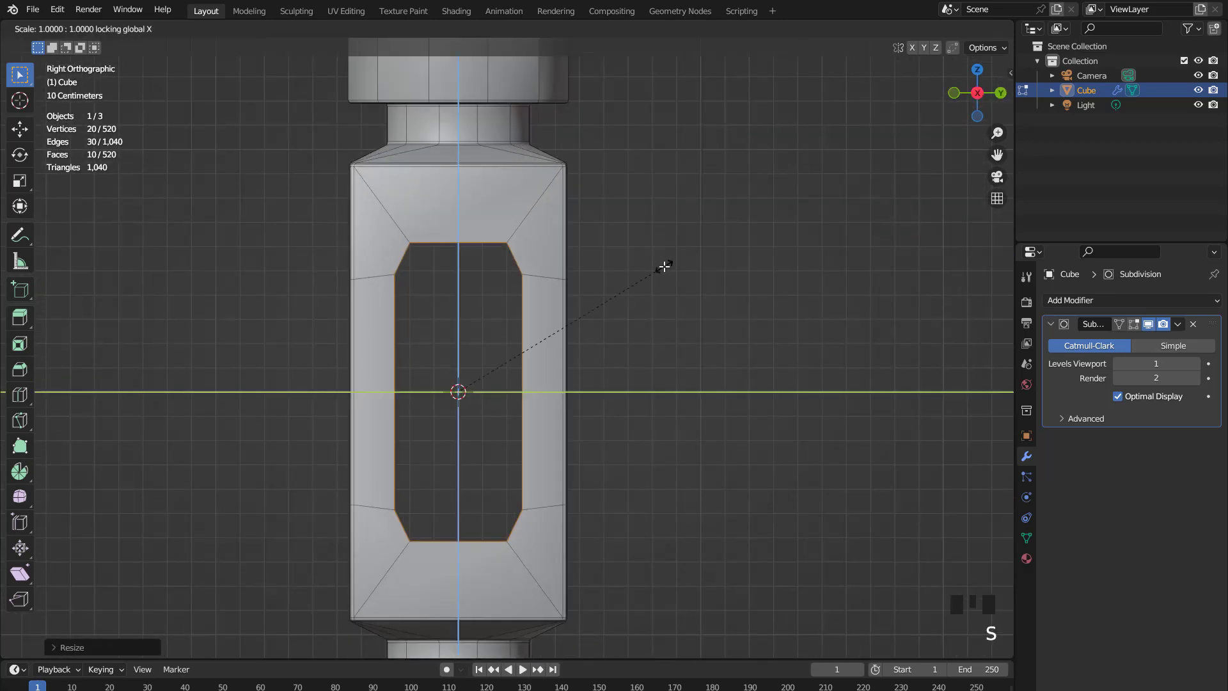
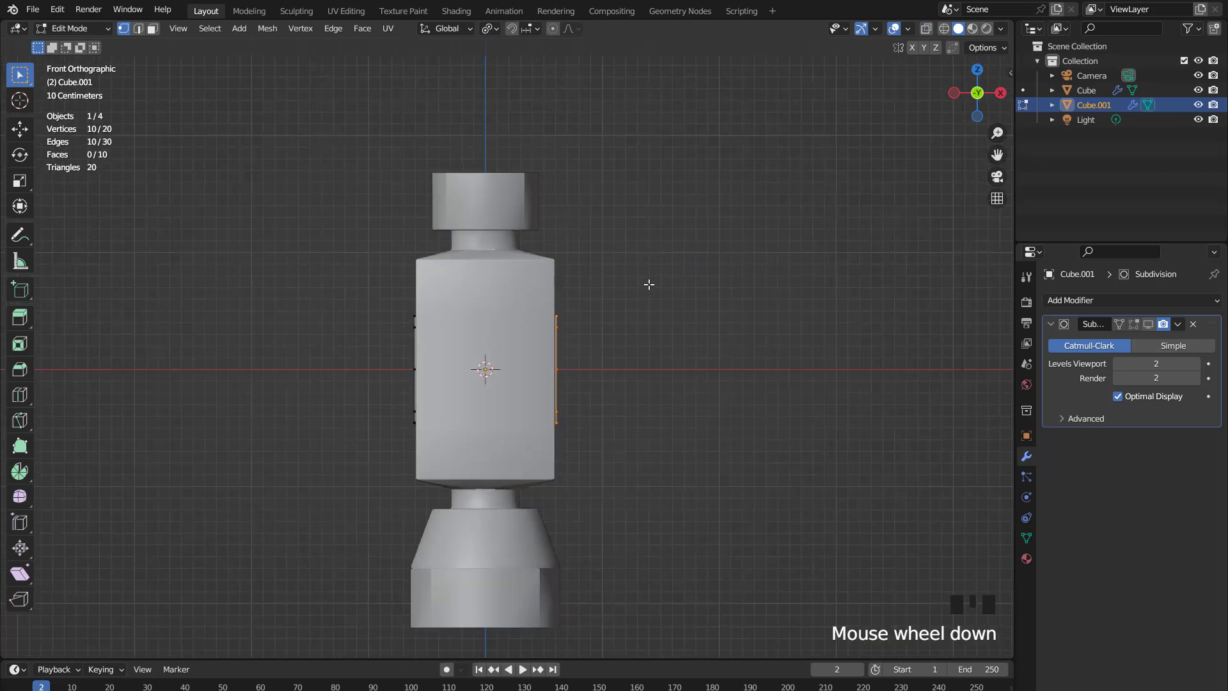
# - Extrude and resize the head opening's inner loop to start the handle
pyautogui.press('KP_3')
pyautogui.scroll(3)
pyautogui.press('e')
pyautogui.press('s')
pyautogui.press('s')
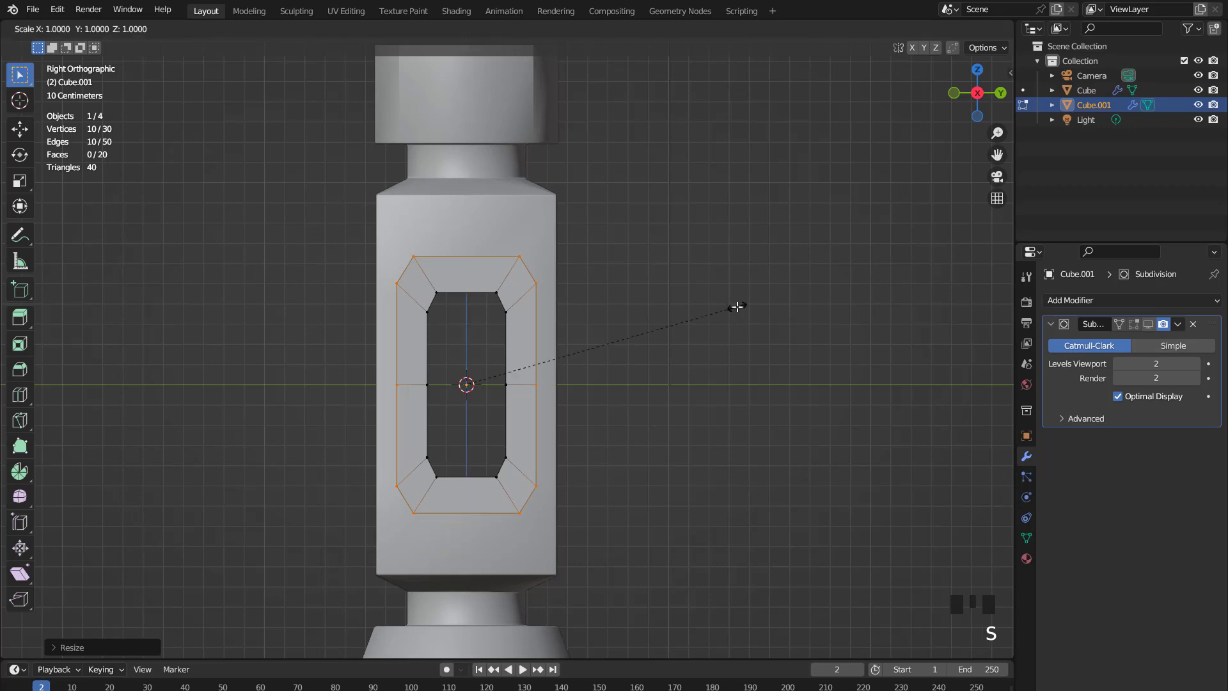
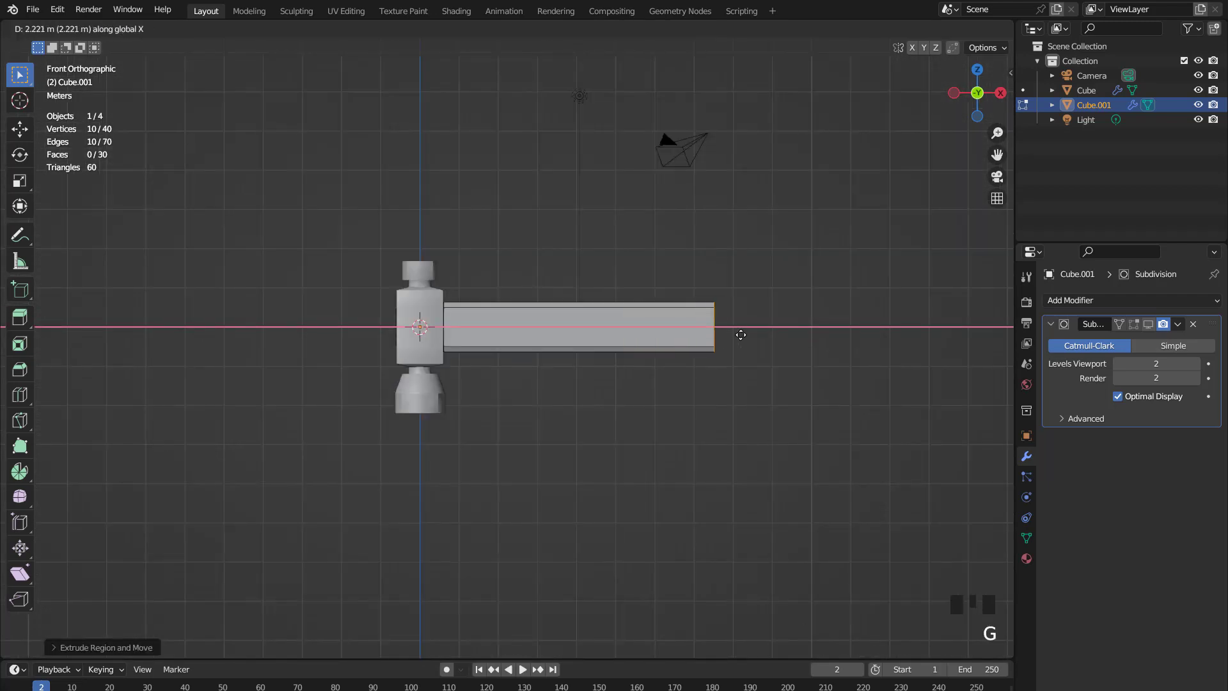
# - Taper the handle end, add a loop cut and widen the handle where it meets the head
pyautogui.scroll(3)
pyautogui.press('s')
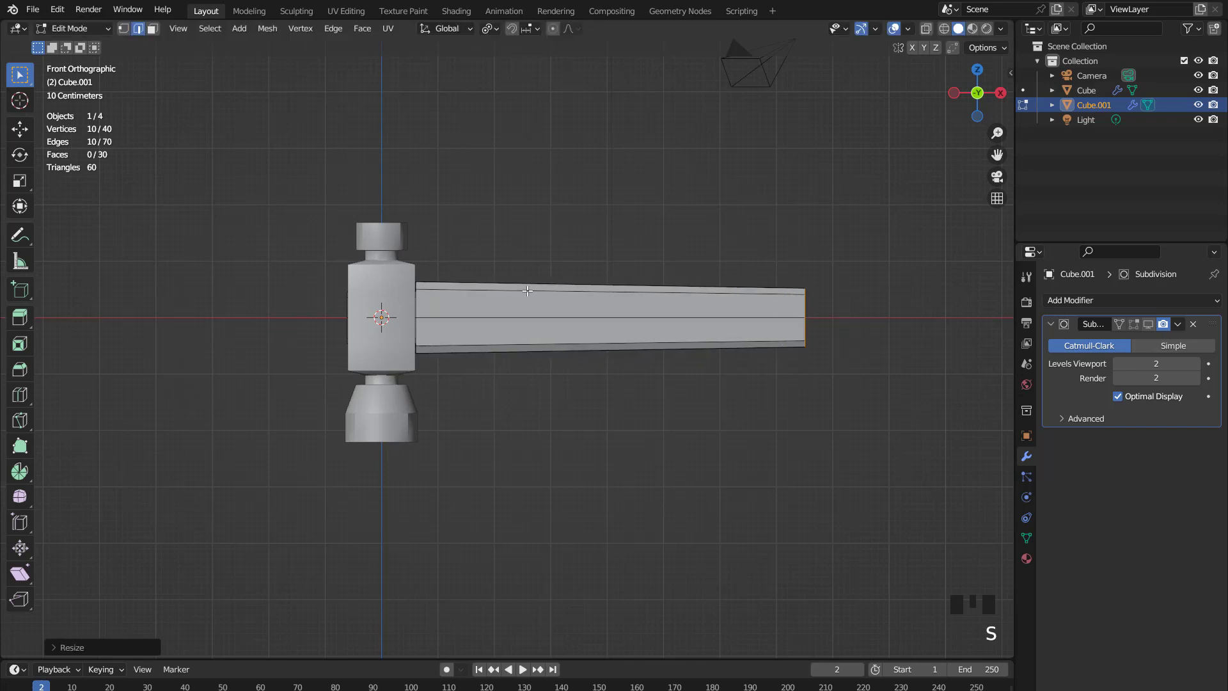
pyautogui.press('ctrl+r')
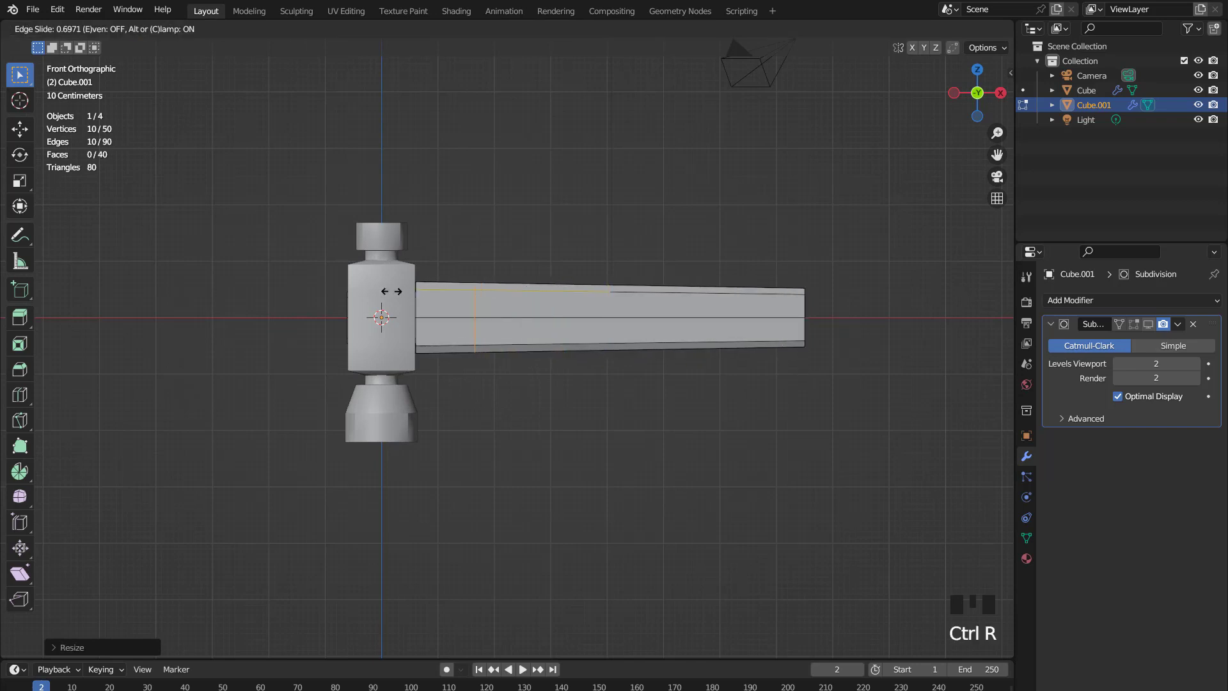
pyautogui.scroll(3)
pyautogui.press('s')
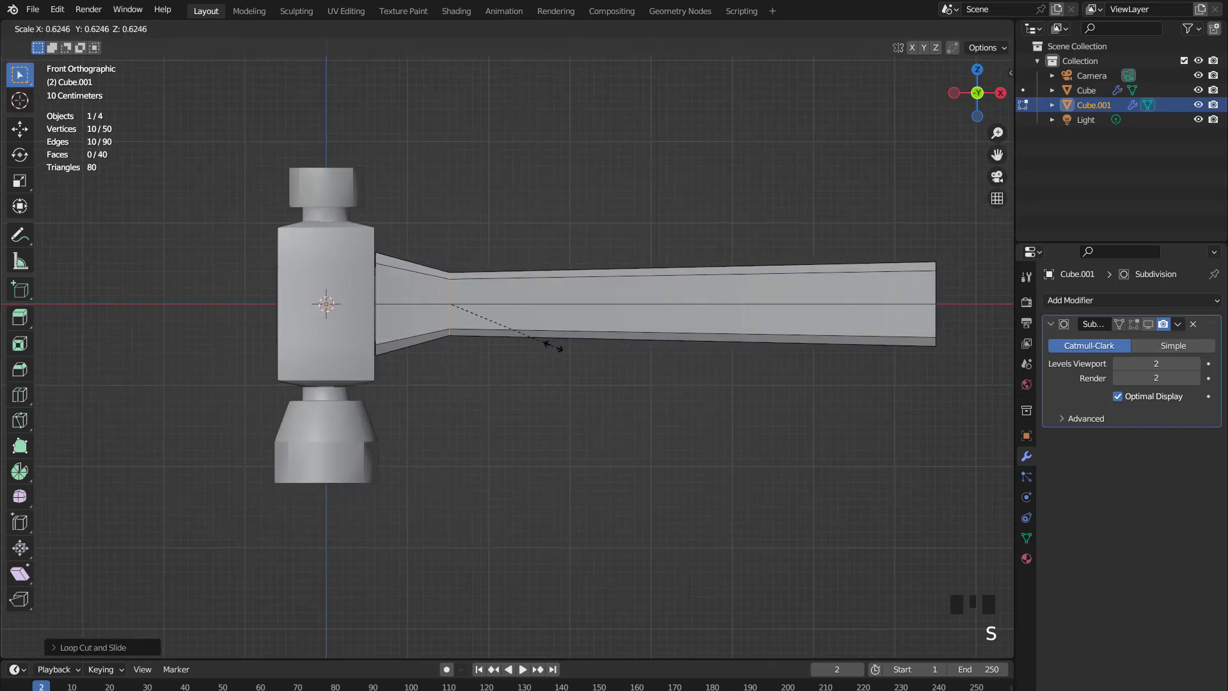
pyautogui.press('g')
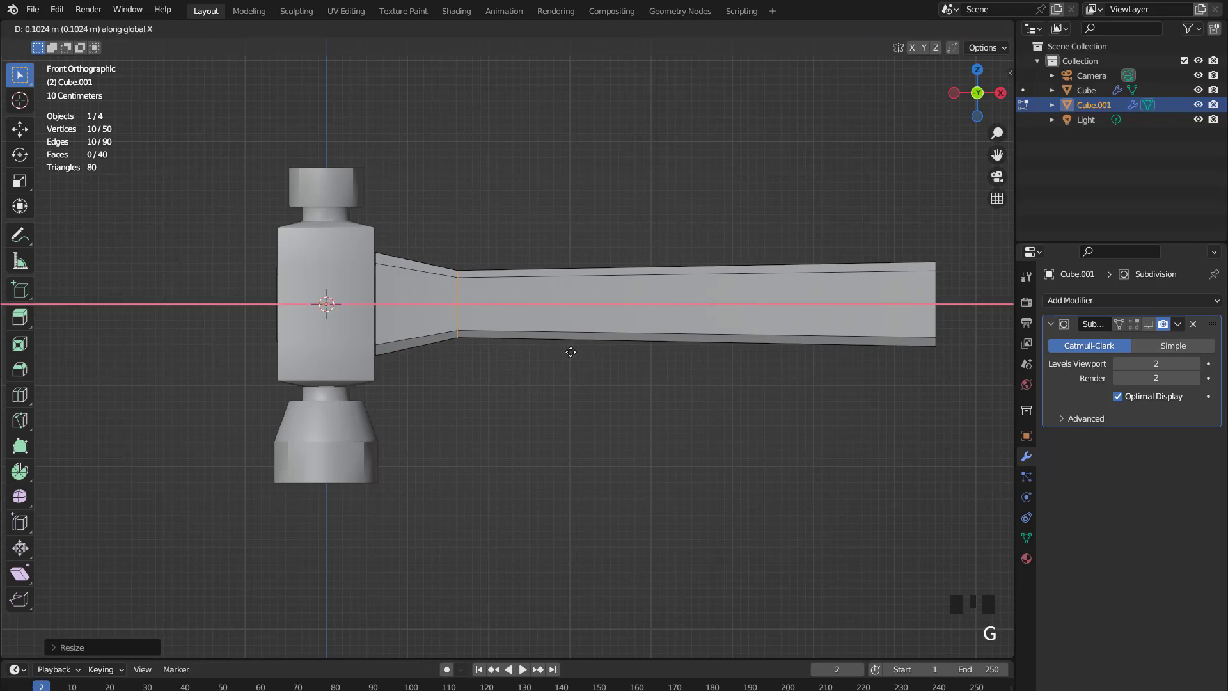
pyautogui.press('ctrl+b')
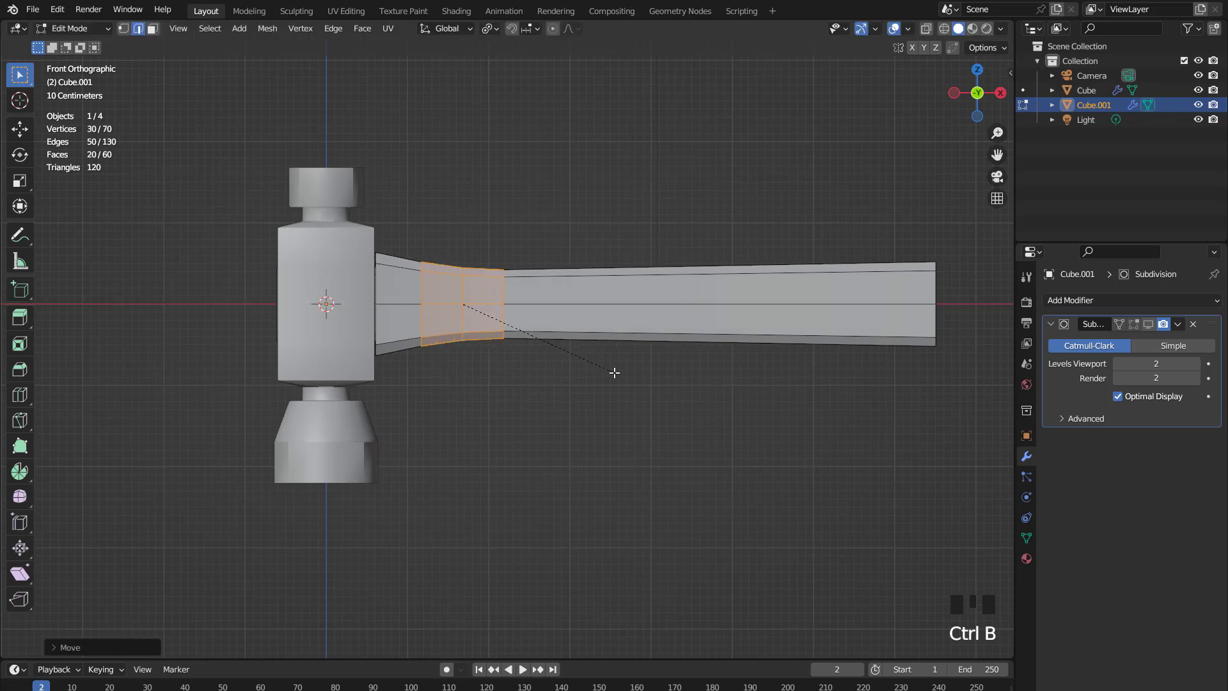
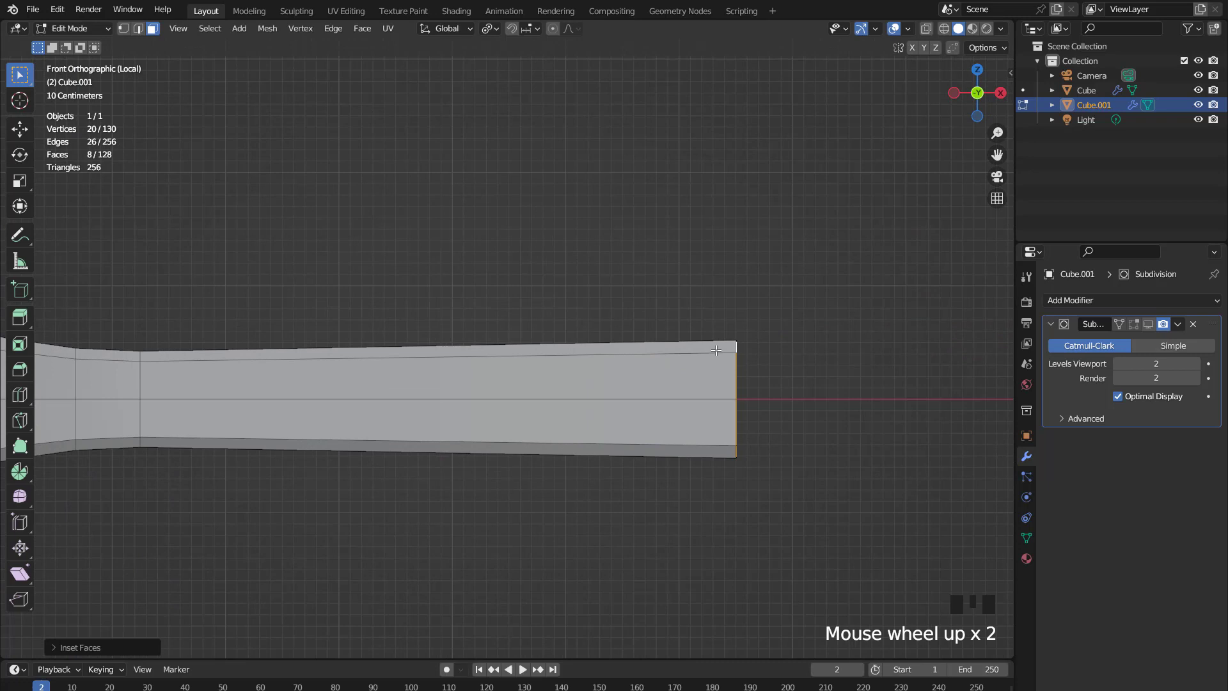
# - Add edge loops near both ends of the handle with Ctrl+R loop cuts
pyautogui.press('ctrl+r')
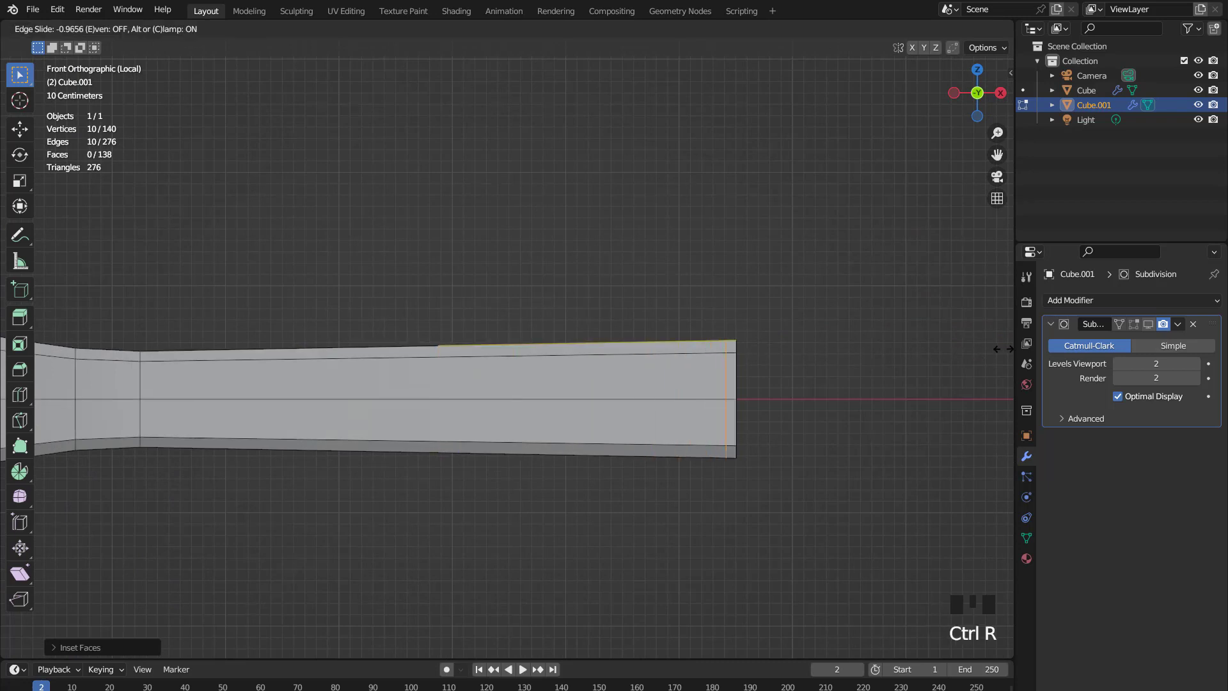
pyautogui.scroll(-3)
pyautogui.middleClick(542, 304)
pyautogui.scroll(3)
pyautogui.press('ctrl+r')
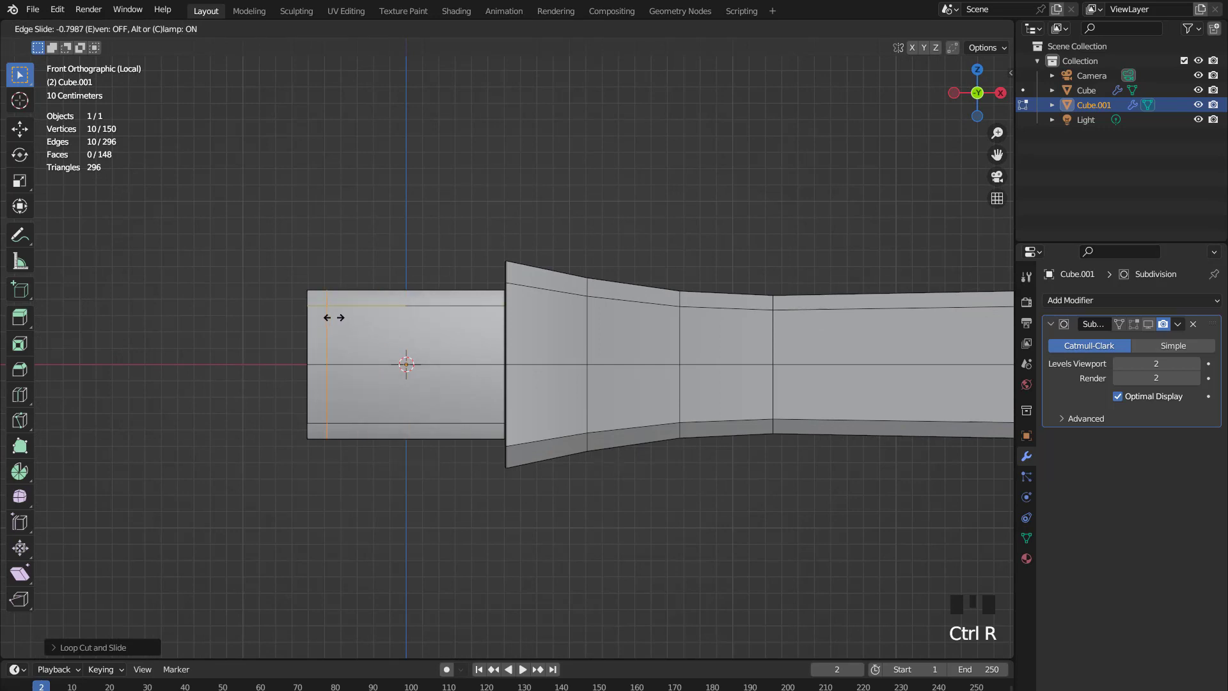
pyautogui.scroll(-3)
# - Leave Edit Mode and smooth the handle with a level-2 subdivision (Ctrl+2)
pyautogui.press('Tab')
pyautogui.moveTo(404, 332); pyautogui.dragTo(428, 346)
pyautogui.press('ctrl+2')
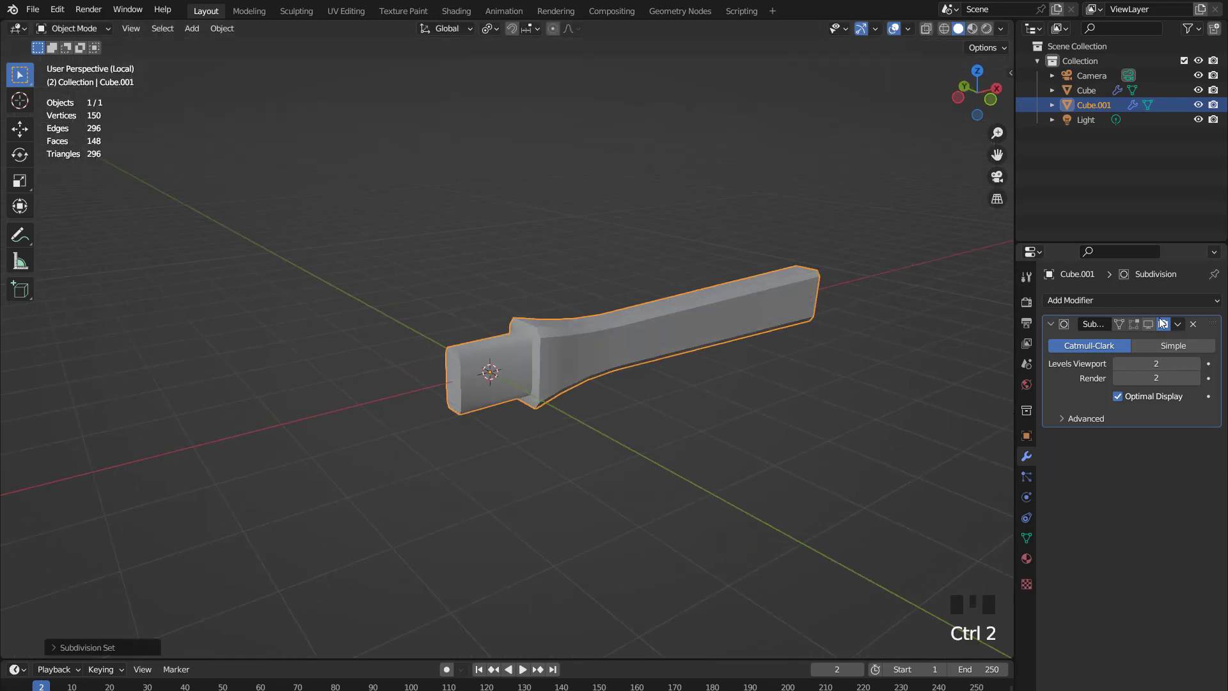
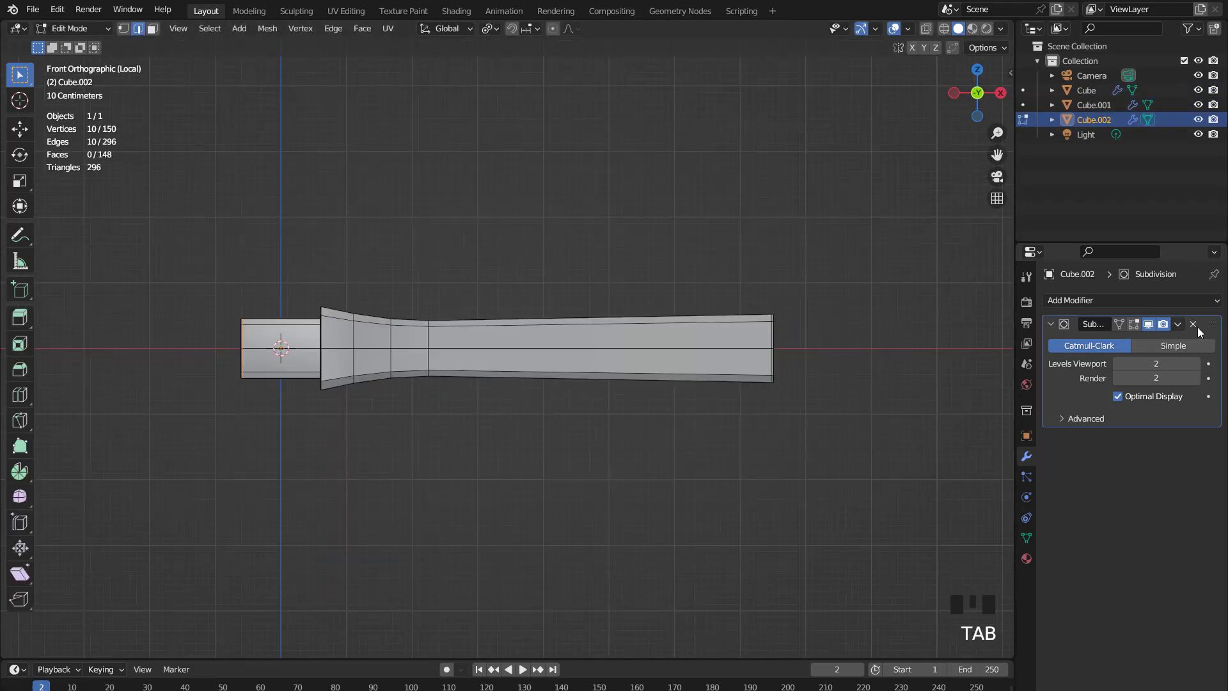
# - Select the copied handle mesh and flatten a slanted edge loop across its rear section
pyautogui.click(1157, 327)
pyautogui.scroll(3)
pyautogui.scroll(-3)
pyautogui.press('a')
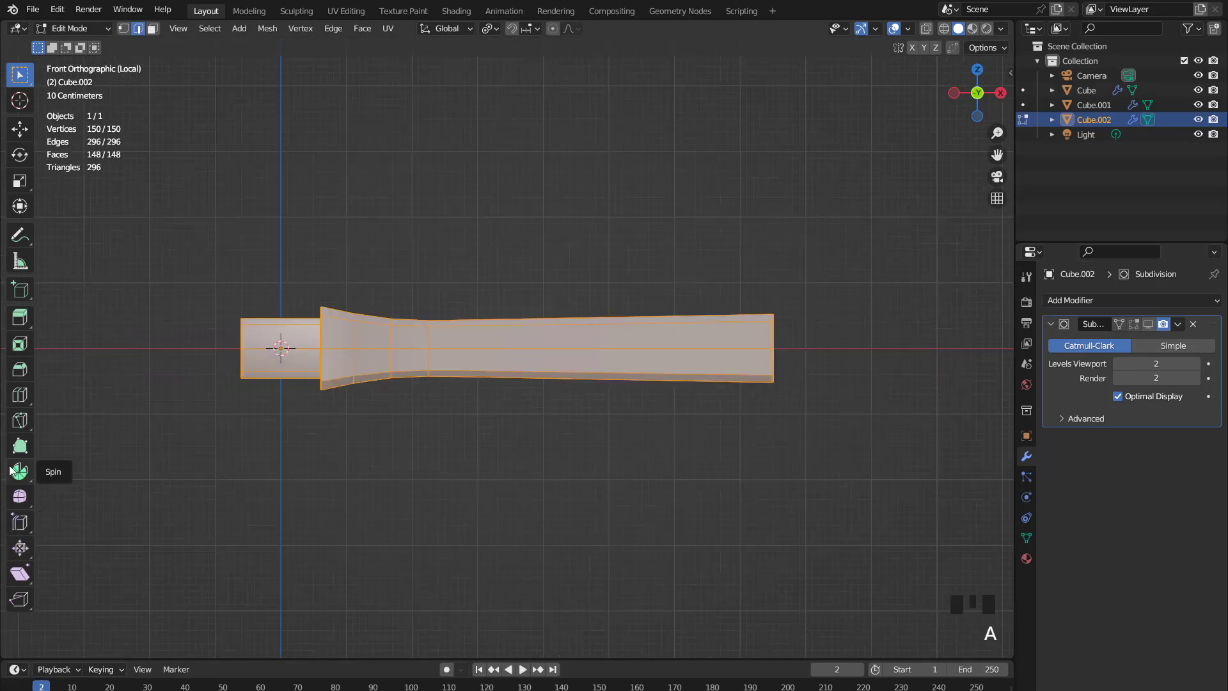
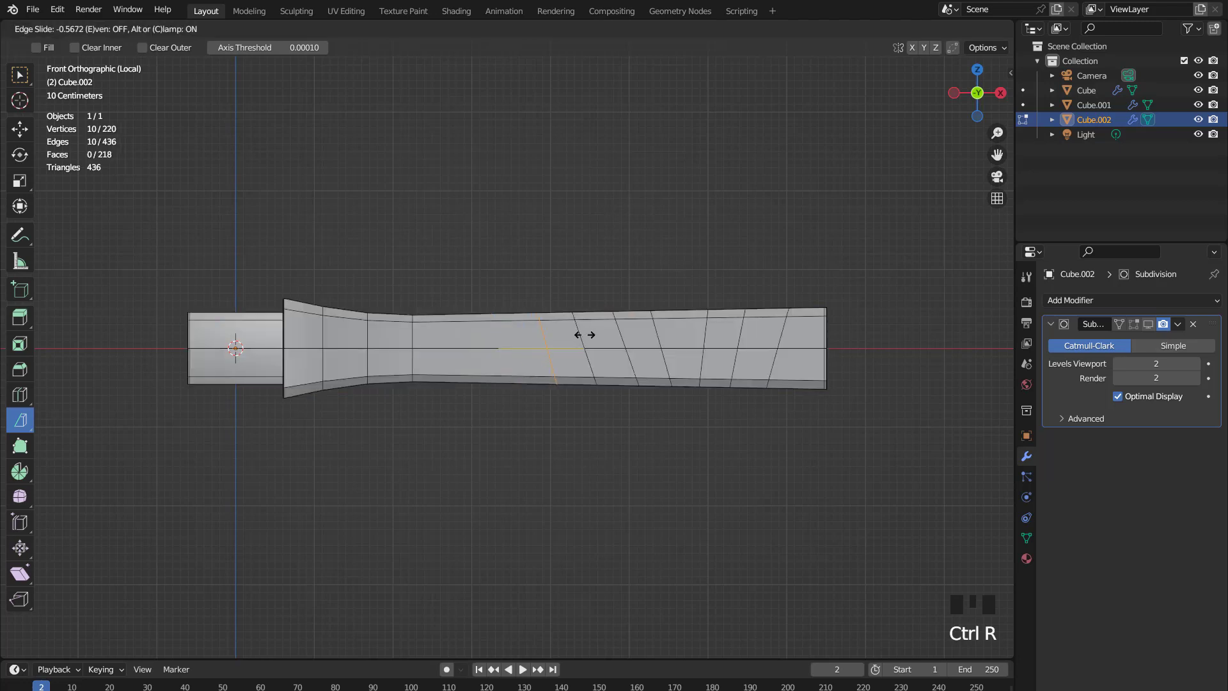
pyautogui.press('s')
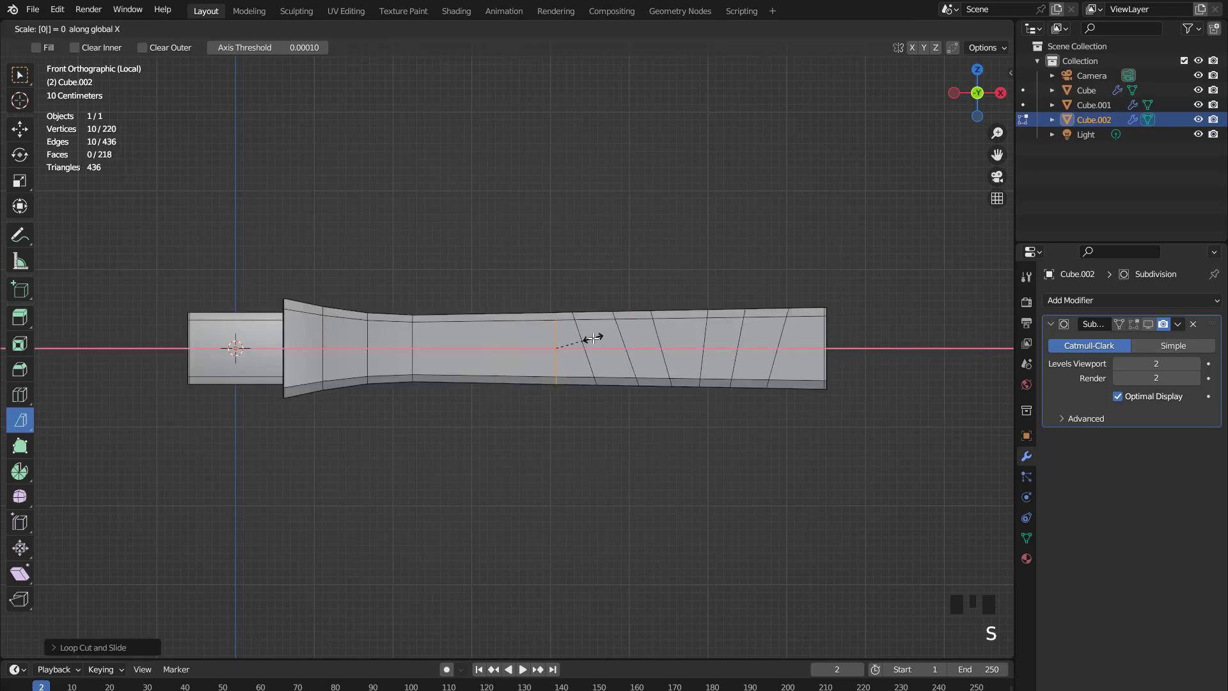
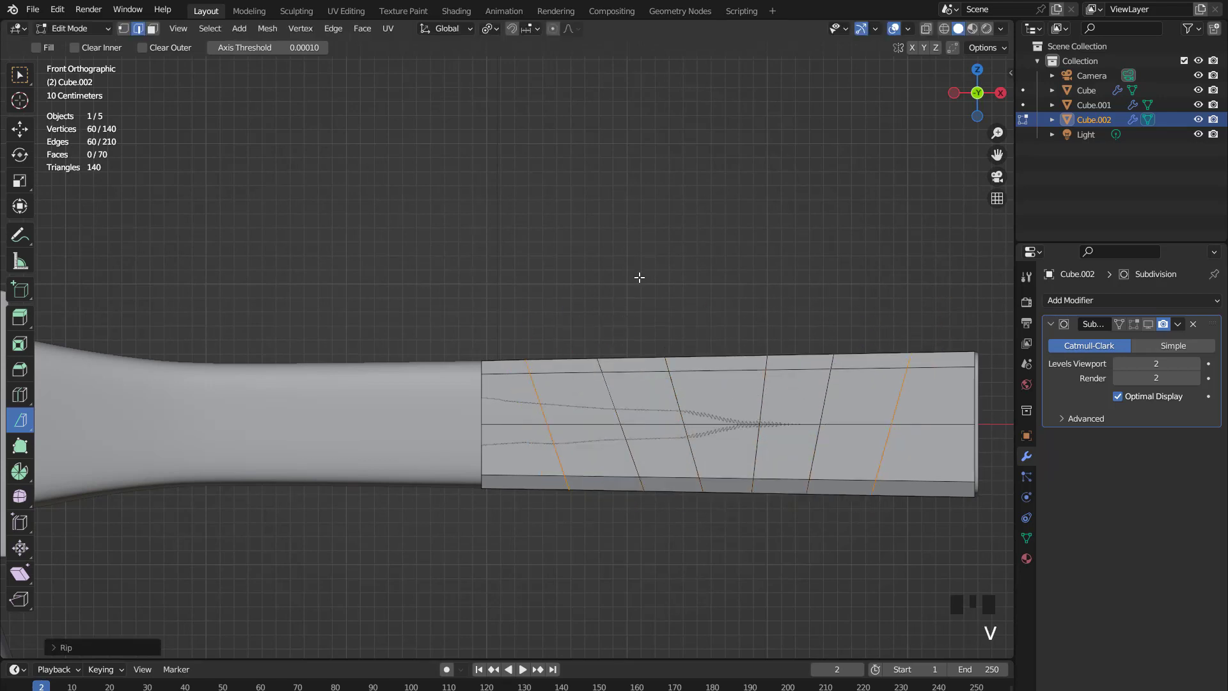
# - Select and position the grip mesh, then give the sleeve wall thickness via Solidify
pyautogui.press('a')
pyautogui.press('g')
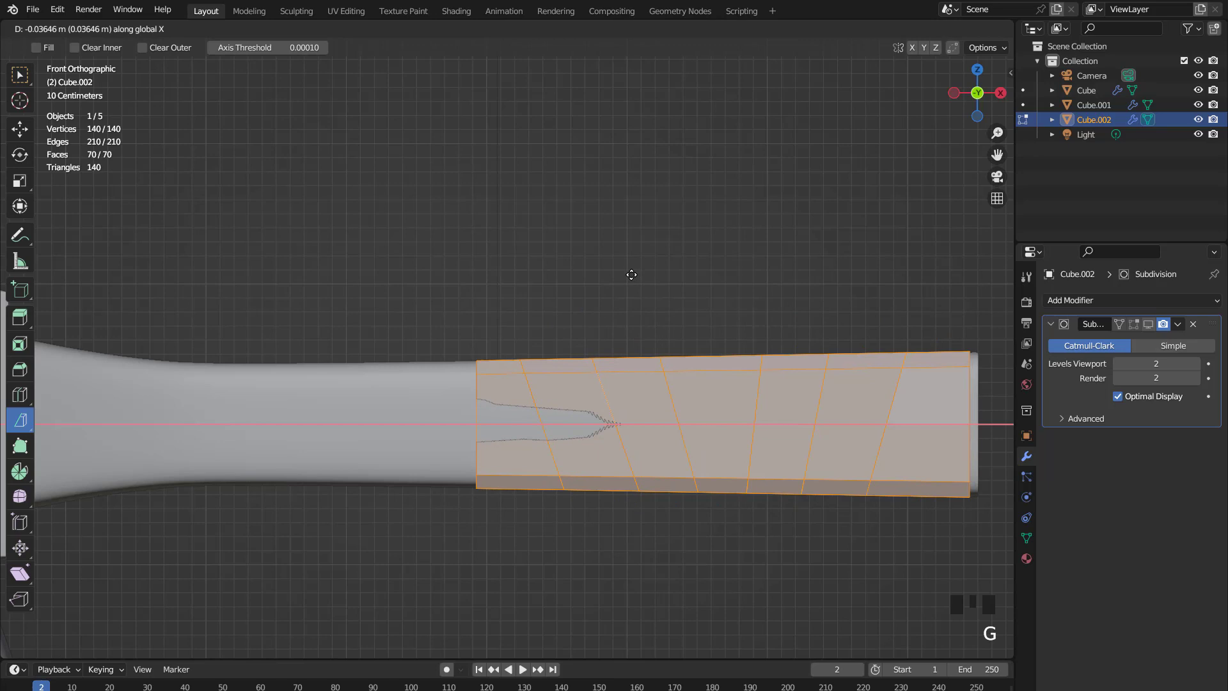
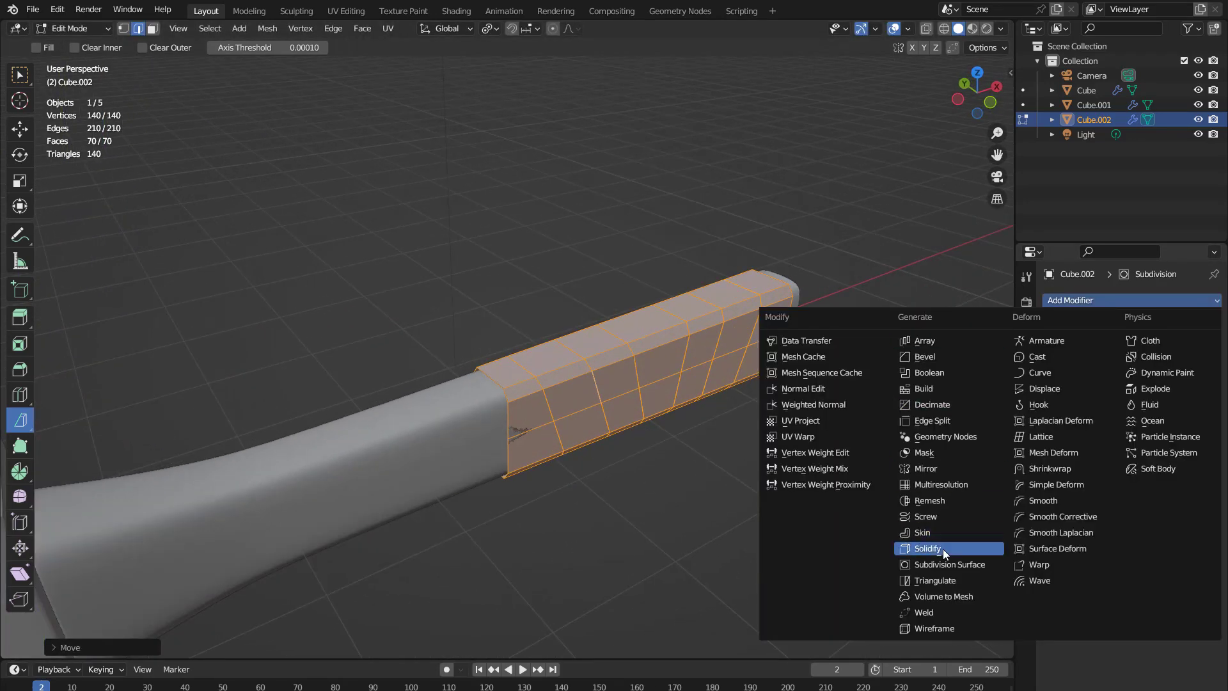
pyautogui.moveTo(950, 550); pyautogui.dragTo(1212, 303)
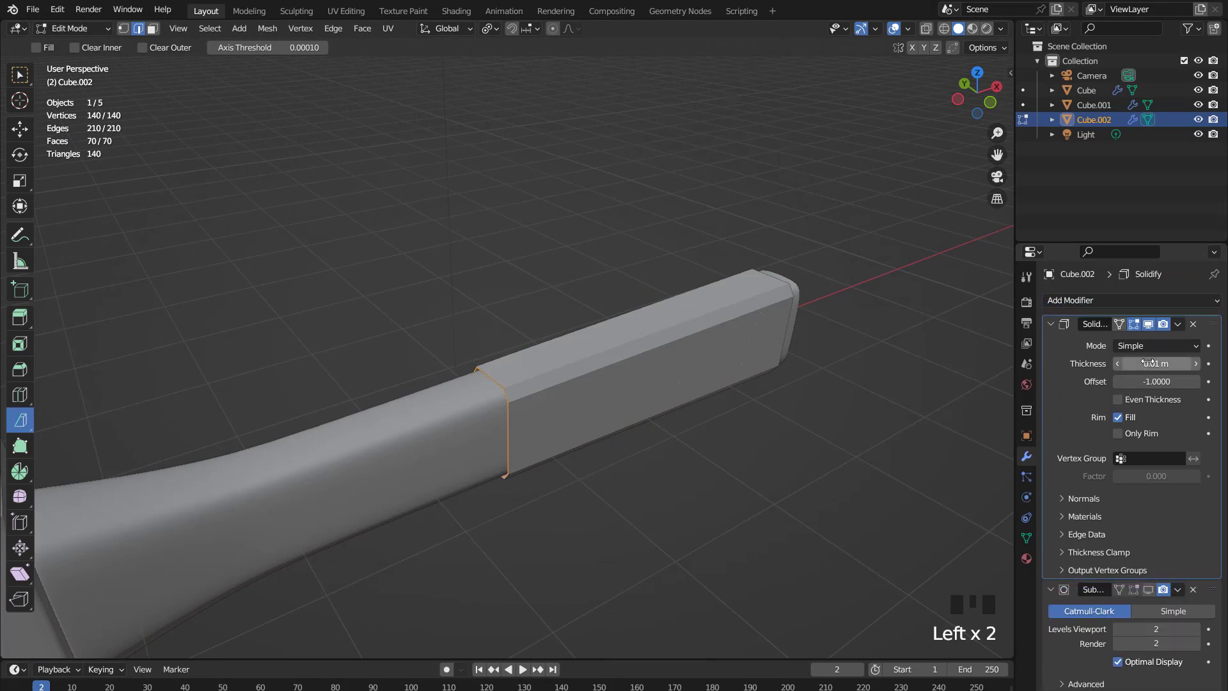
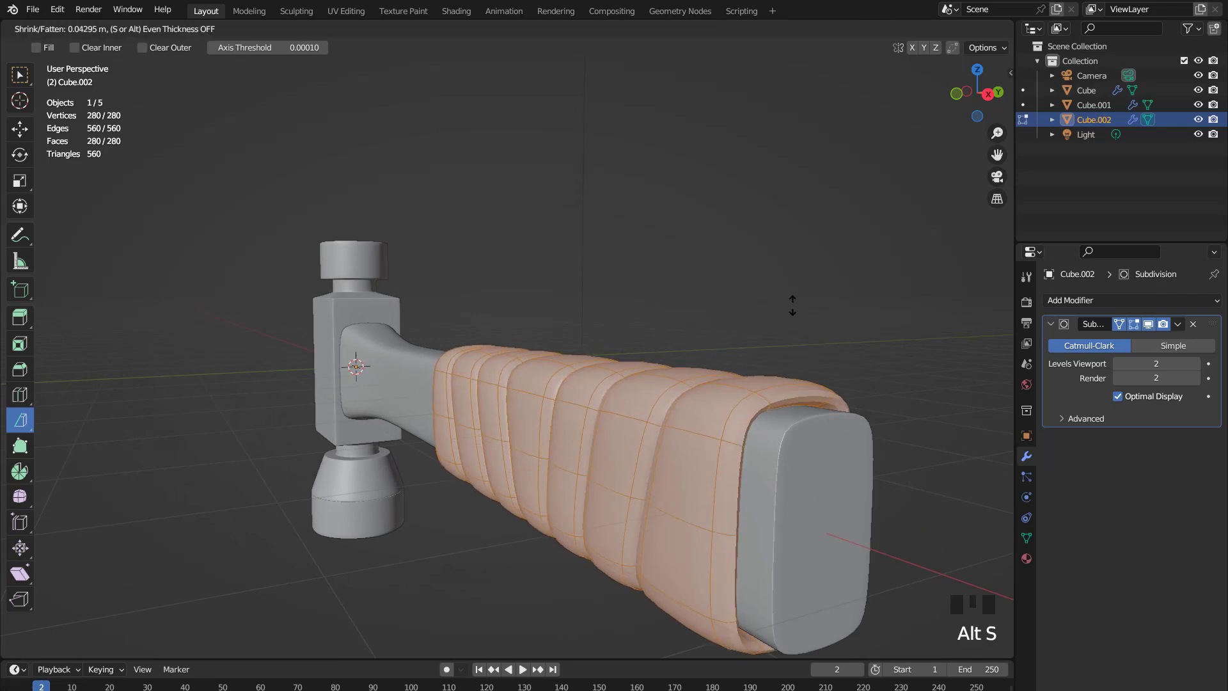
# - Confirm the grip's thickness, leave Edit Mode and tweak the grip scale on the handle
pyautogui.scroll(-3)
pyautogui.press('KP_1')
pyautogui.press('Tab')
pyautogui.moveTo(787, 342); pyautogui.dragTo(776, 325)
pyautogui.scroll(3)
pyautogui.press('Tab')
pyautogui.press('s')
pyautogui.press('Tab')
# - View the finished hammer from the front (numpad 1) and centre it in the viewport
pyautogui.scroll(-3)
pyautogui.moveTo(598, 316); pyautogui.dragTo(649, 301)
pyautogui.press('KP_1')
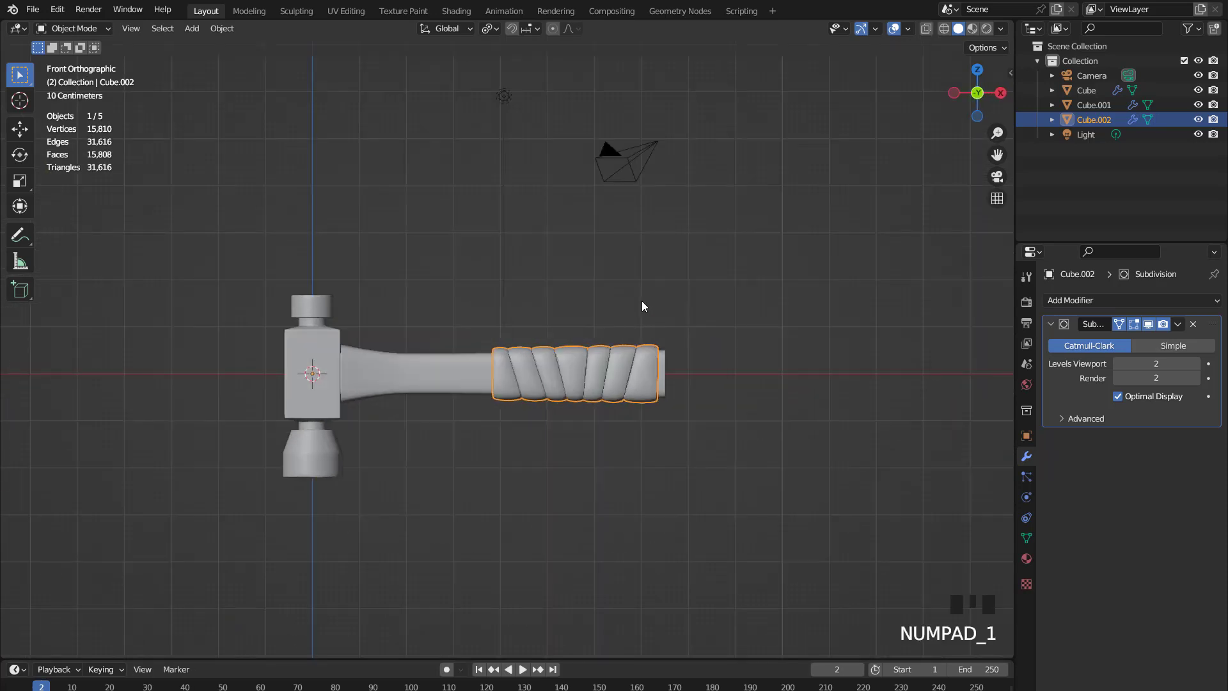
pyautogui.scroll(3)
pyautogui.scroll(-3)
pyautogui.moveTo(556, 309); pyautogui.dragTo(673, 292)
pyautogui.scroll(3)
pyautogui.scroll(-3)
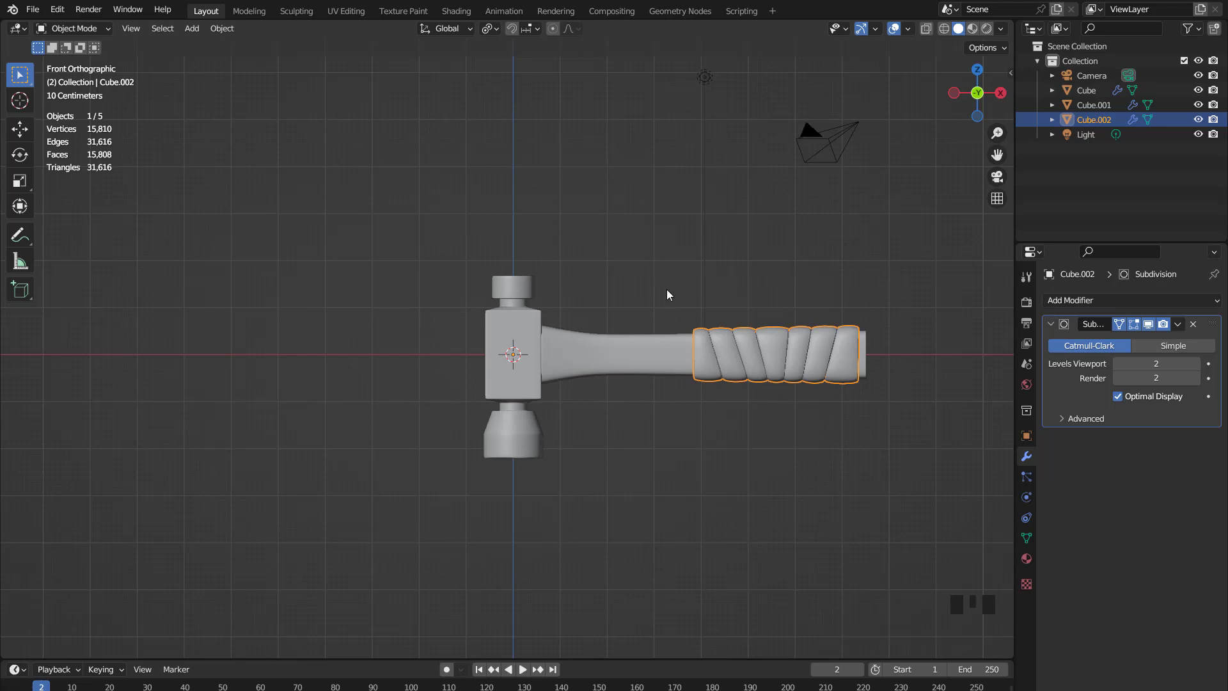
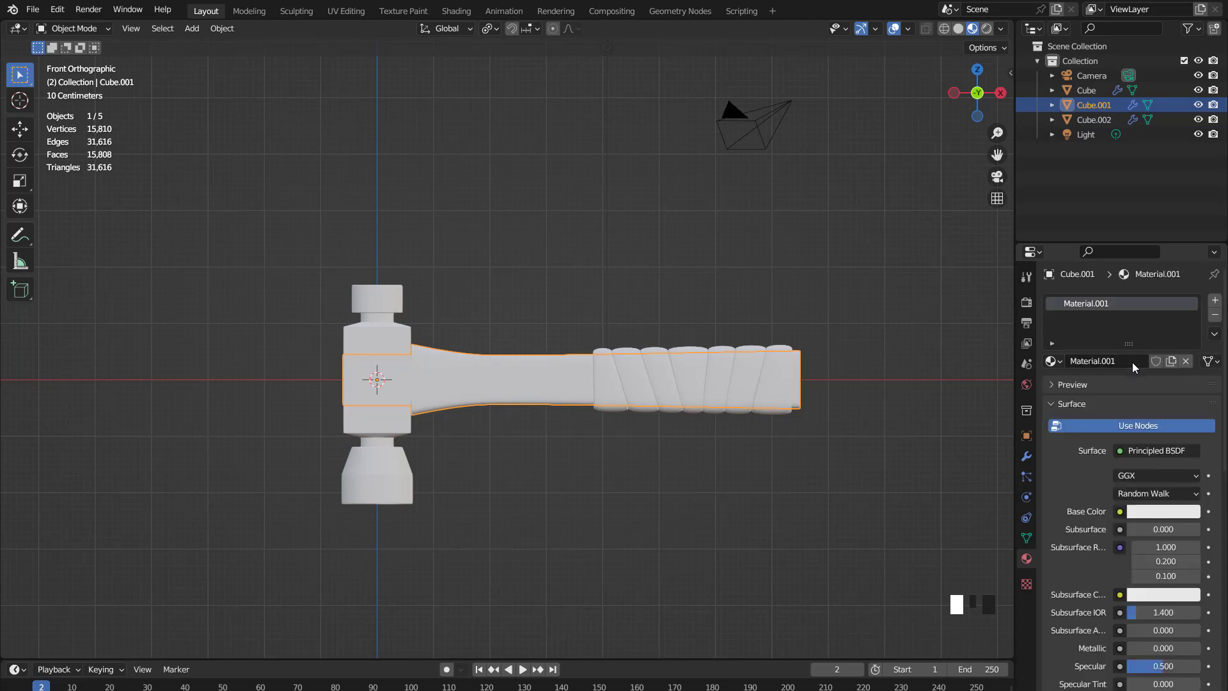
# - Darken the handle material's Base Color to near black
pyautogui.click(1178, 512)
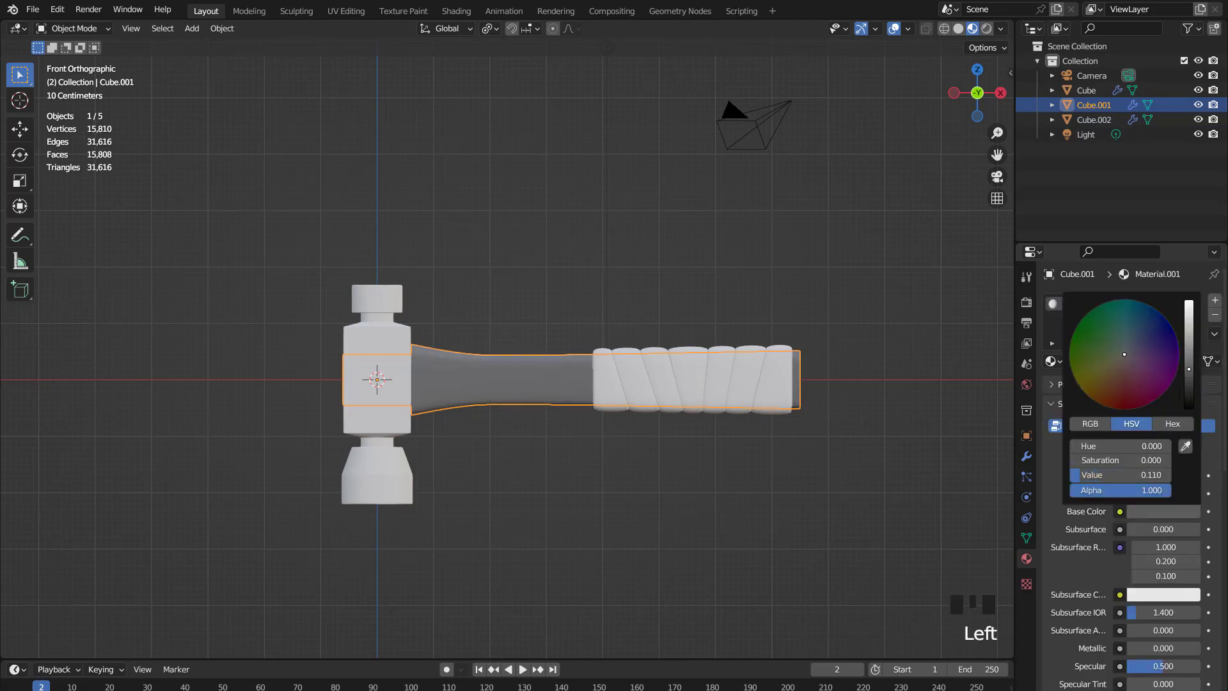
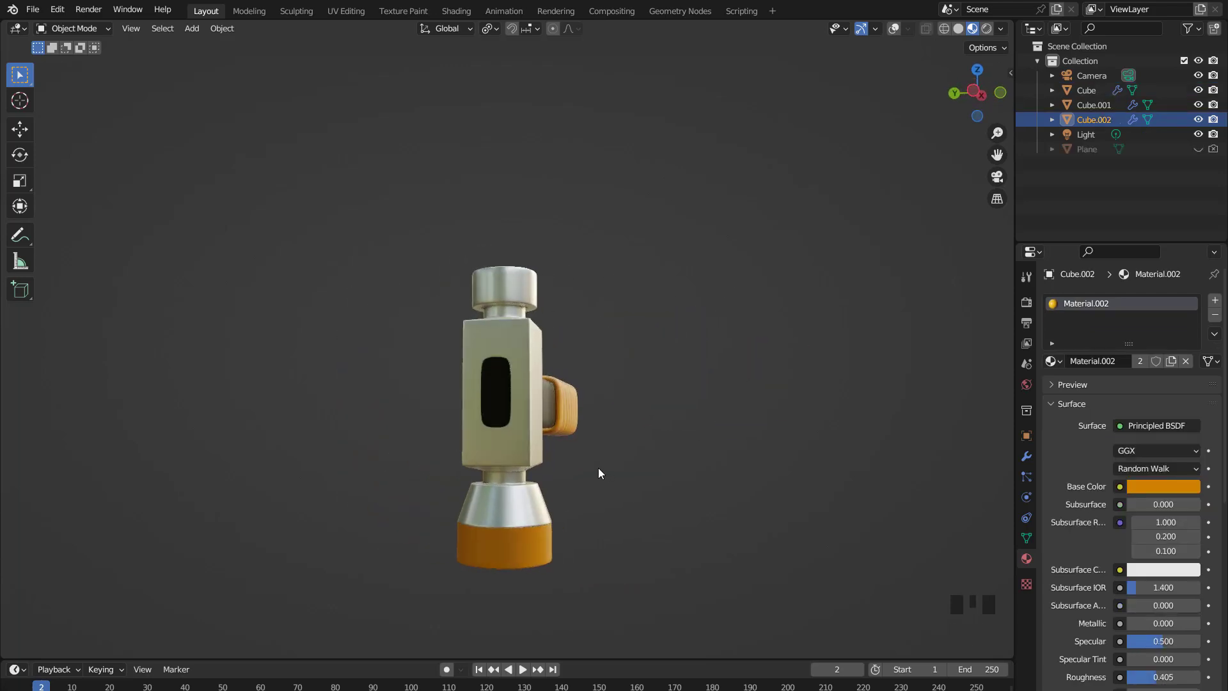
# - Check the head's materials and drag the shared grip material's Base Color to blue
pyautogui.scroll(3)
pyautogui.click(538, 545)
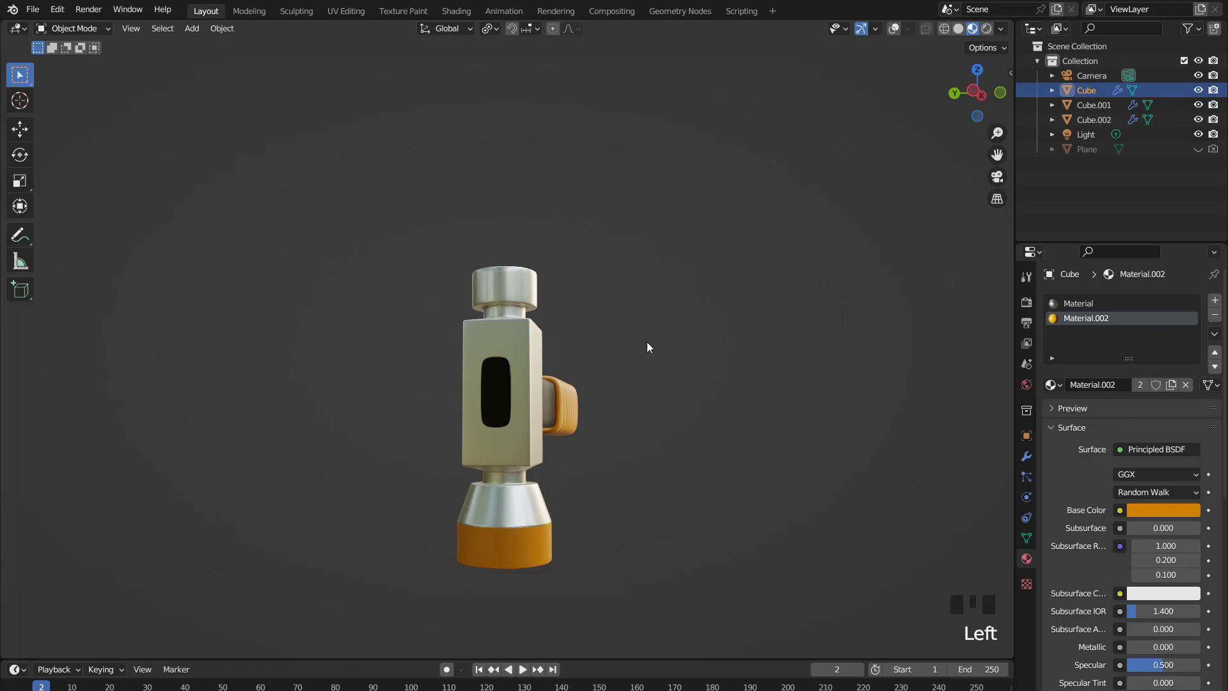
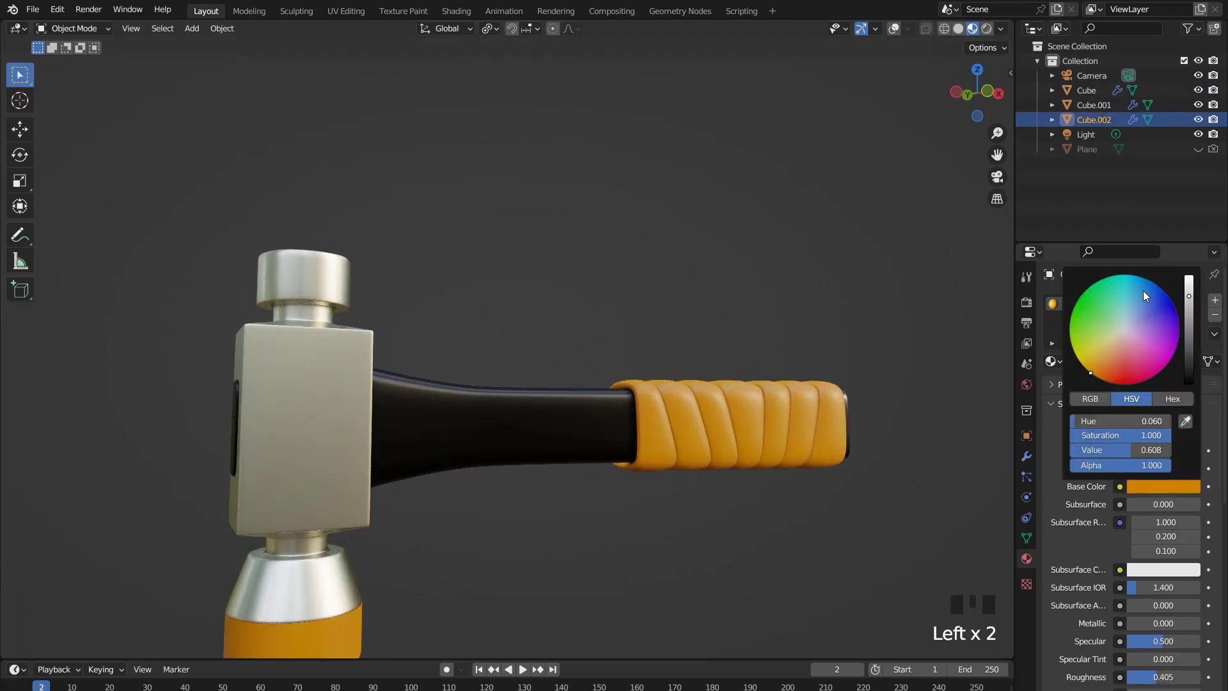
pyautogui.scroll(-3)
pyautogui.moveTo(657, 395); pyautogui.dragTo(535, 351)
pyautogui.scroll(3)
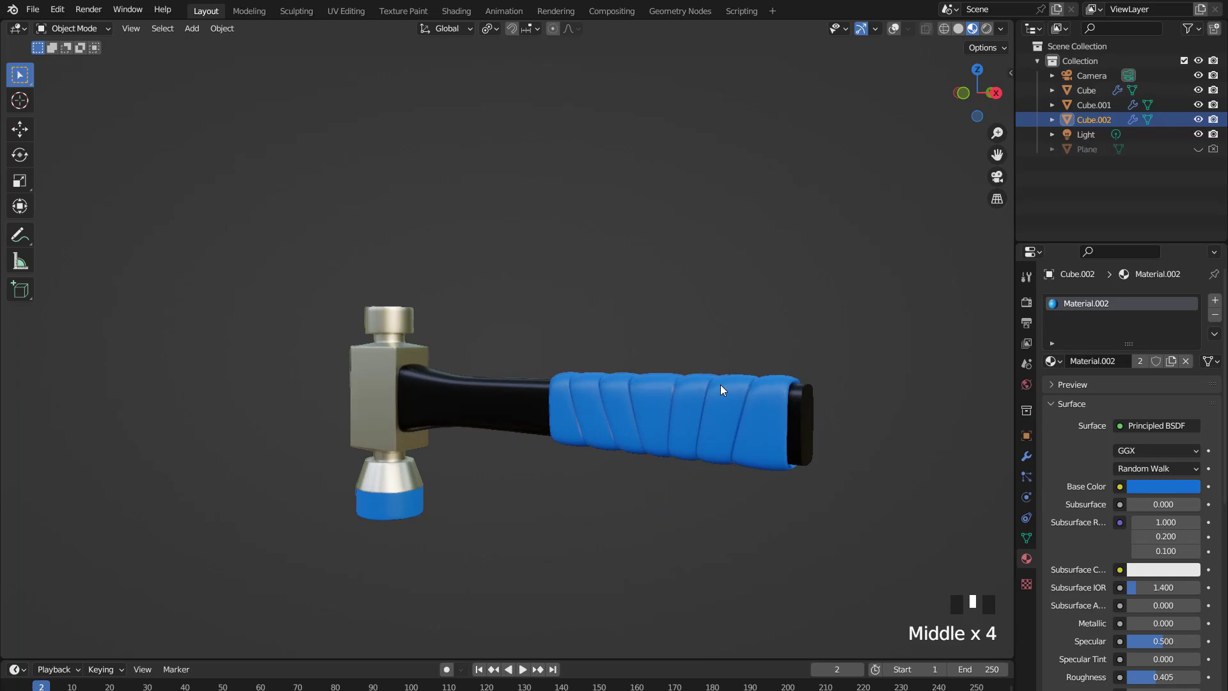